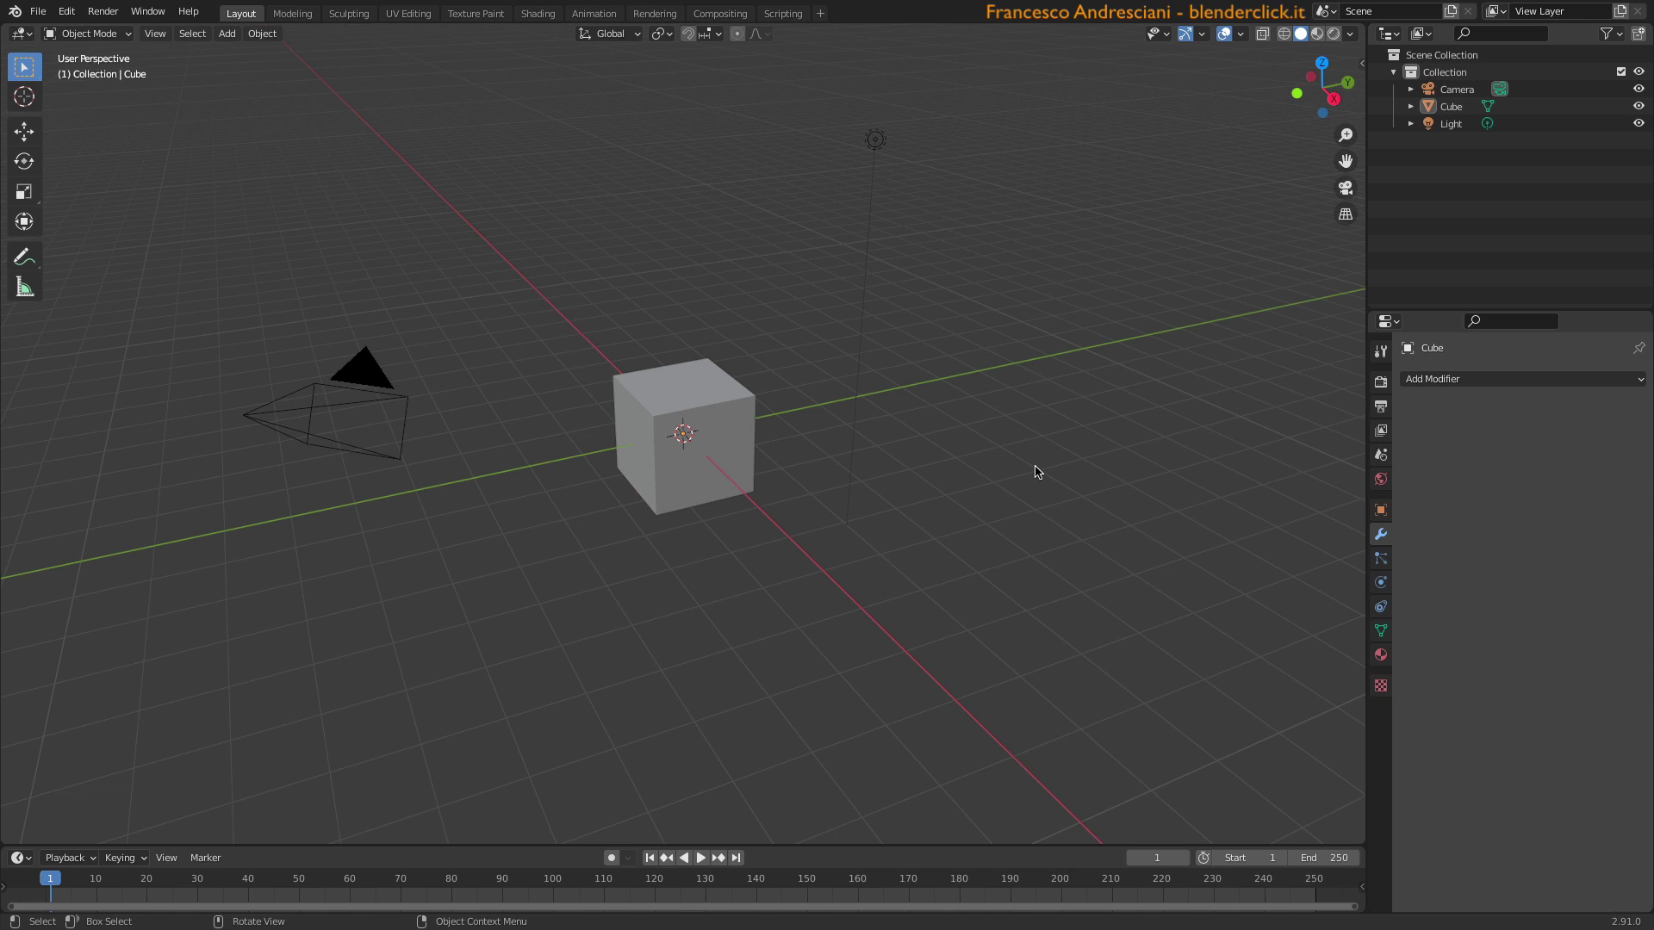
- Add a Bevel modifier to the default cube, chamfering its edges at 0.1 m with one segment
{"action": "left_click", "coordinate": [1446, 382]}
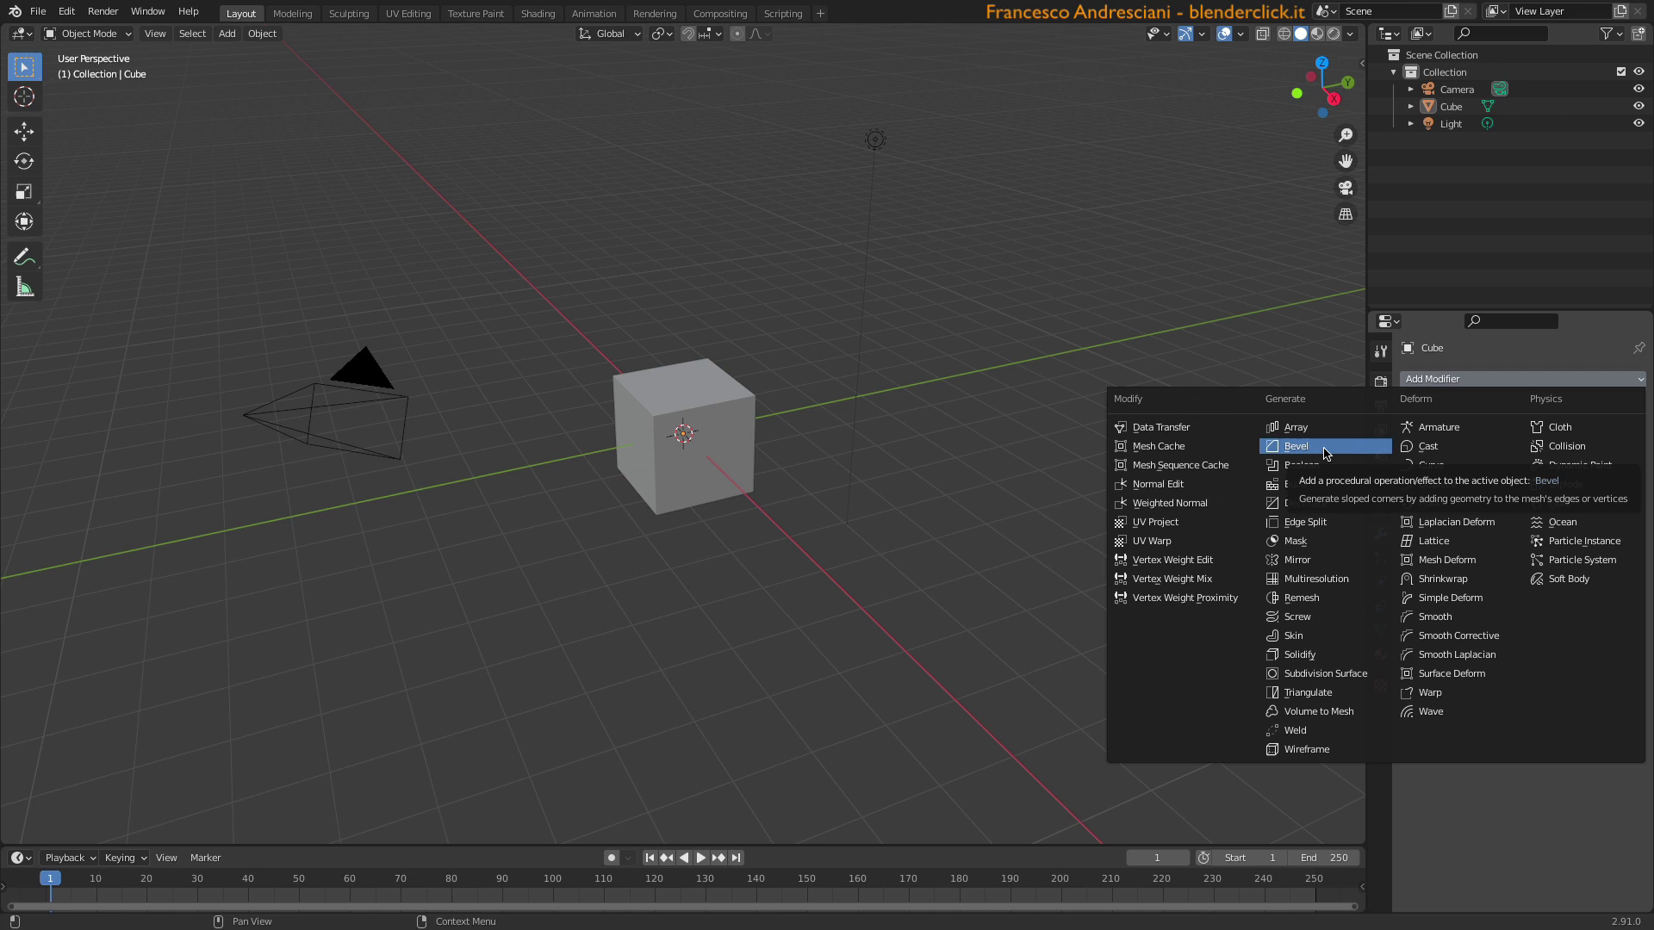
{"action": "middle_click", "coordinate": [672, 500]}
{"action": "scroll", "scroll_direction": "up", "scroll_amount": 3}
{"action": "middle_click", "coordinate": [866, 459]}
{"action": "middle_click", "coordinate": [751, 372]}
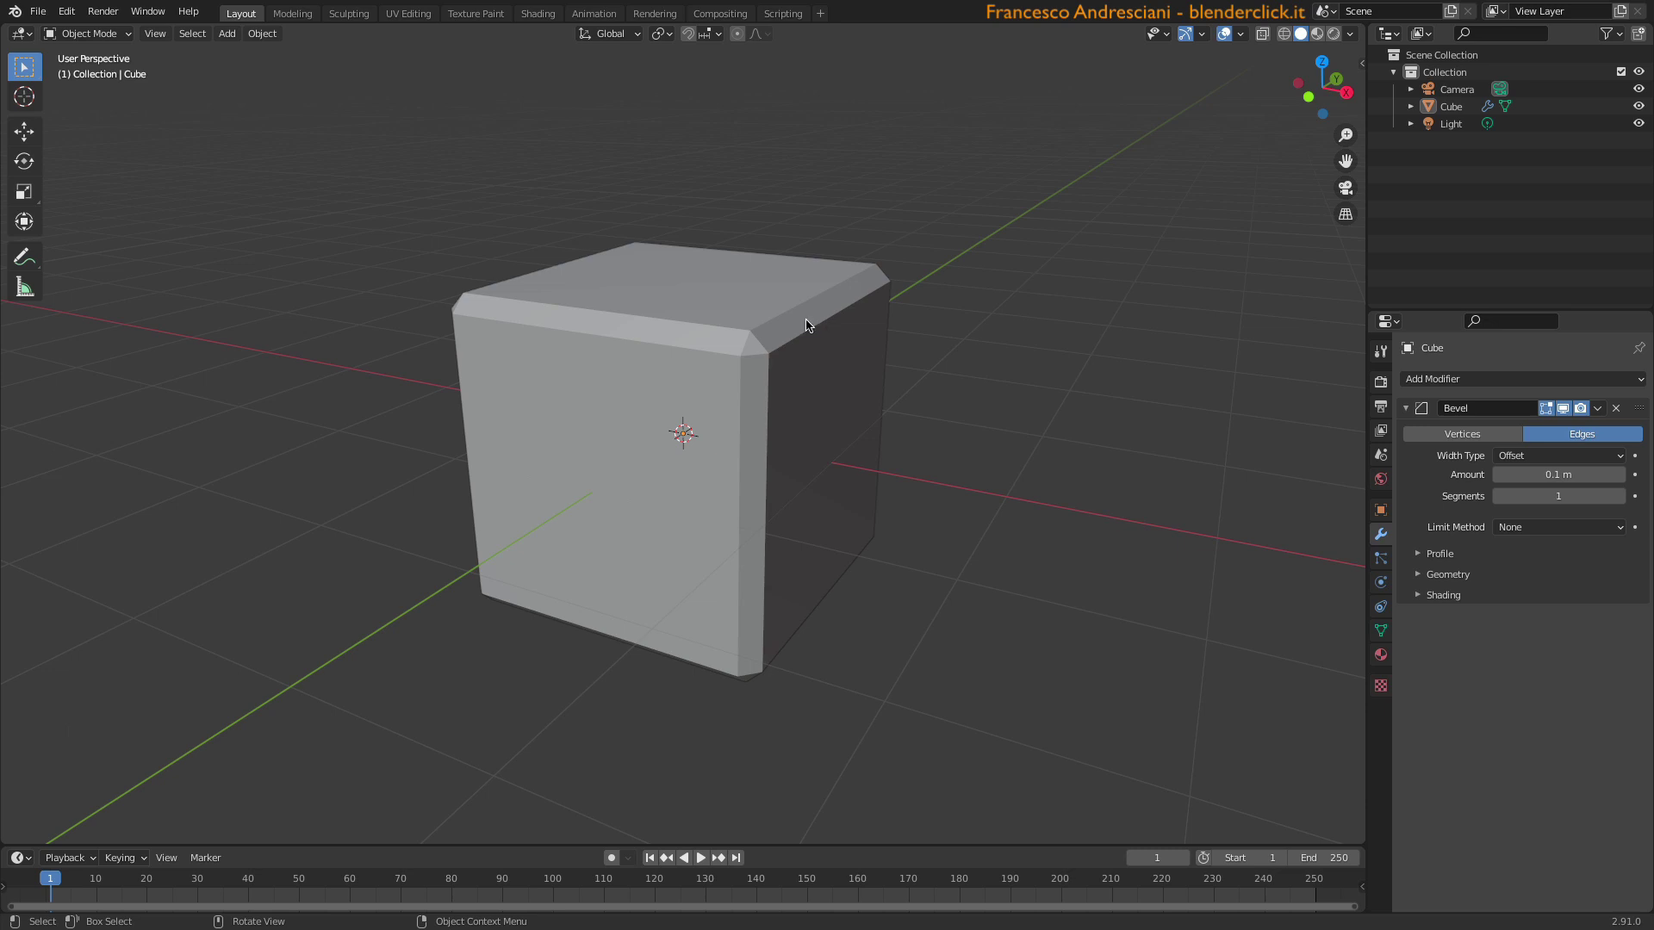
{"action": "middle_click", "coordinate": [781, 309]}
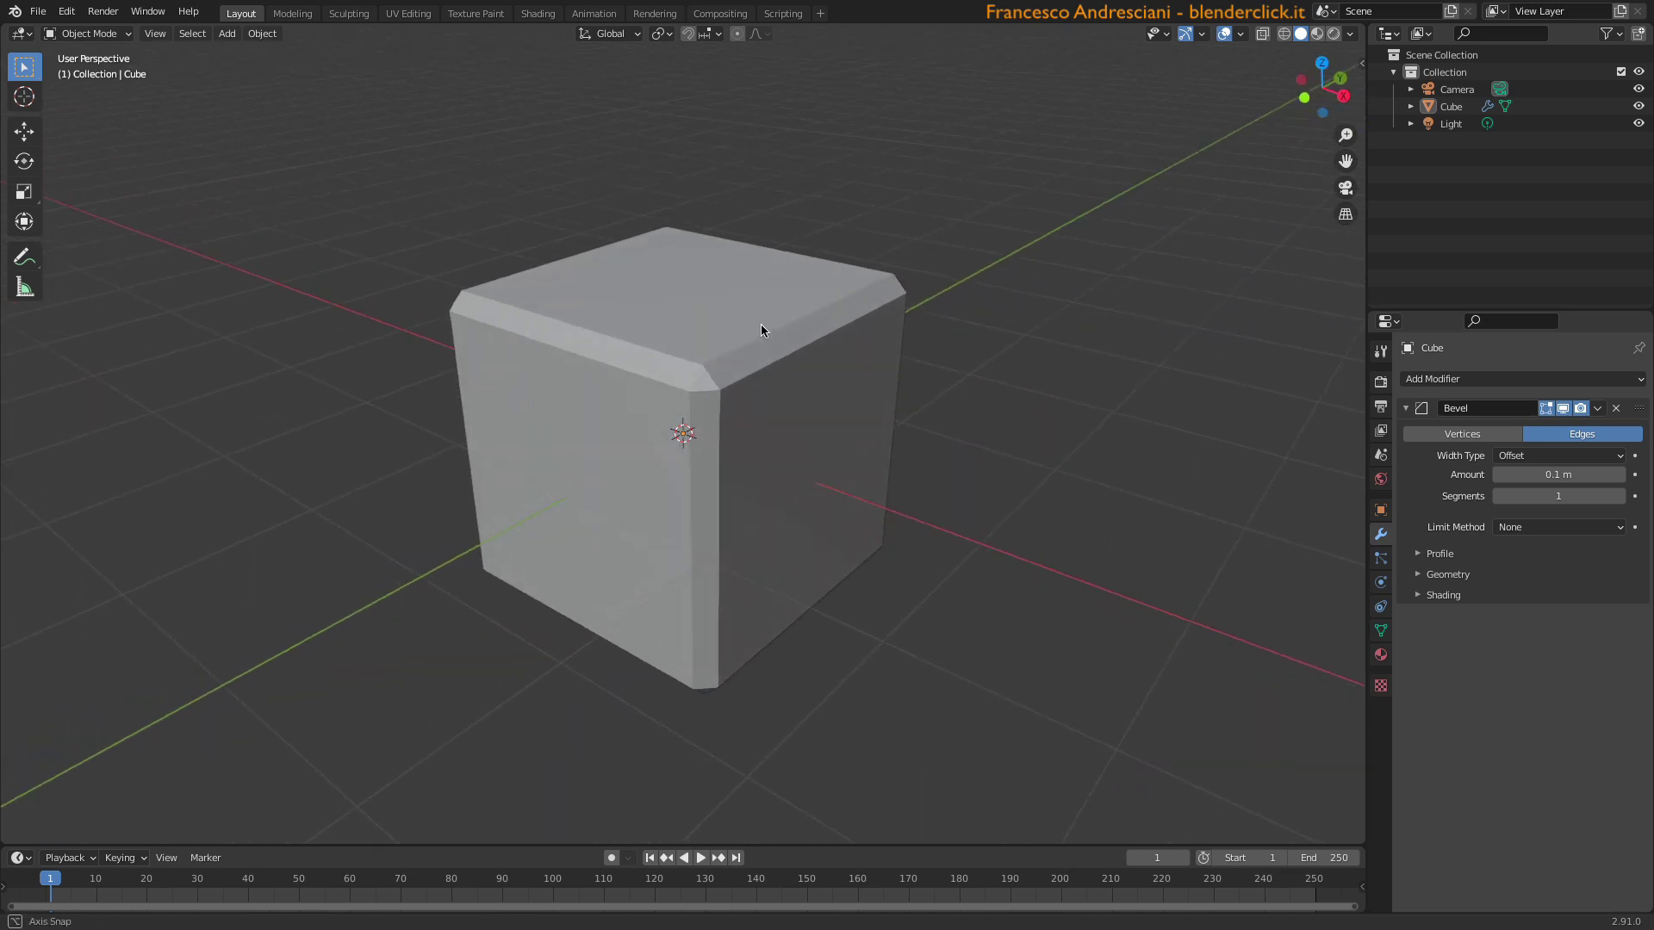
{"action": "middle_click", "coordinate": [803, 462]}
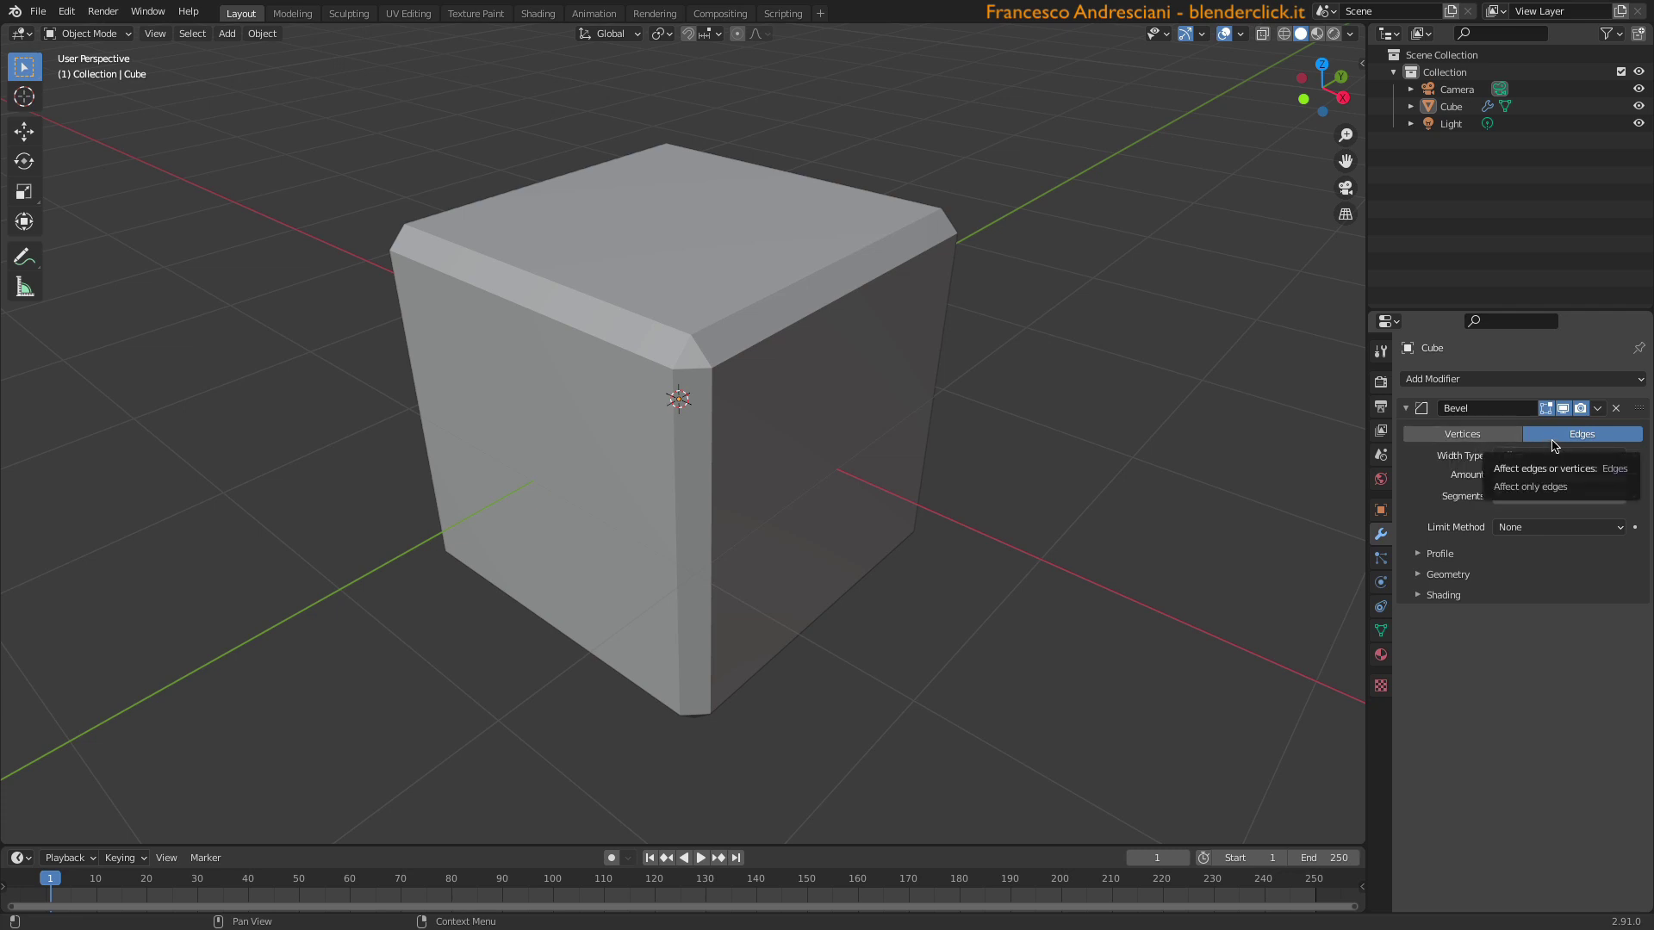
{"action": "left_click", "coordinate": [1439, 441]}
{"action": "left_click", "coordinate": [1590, 440]}
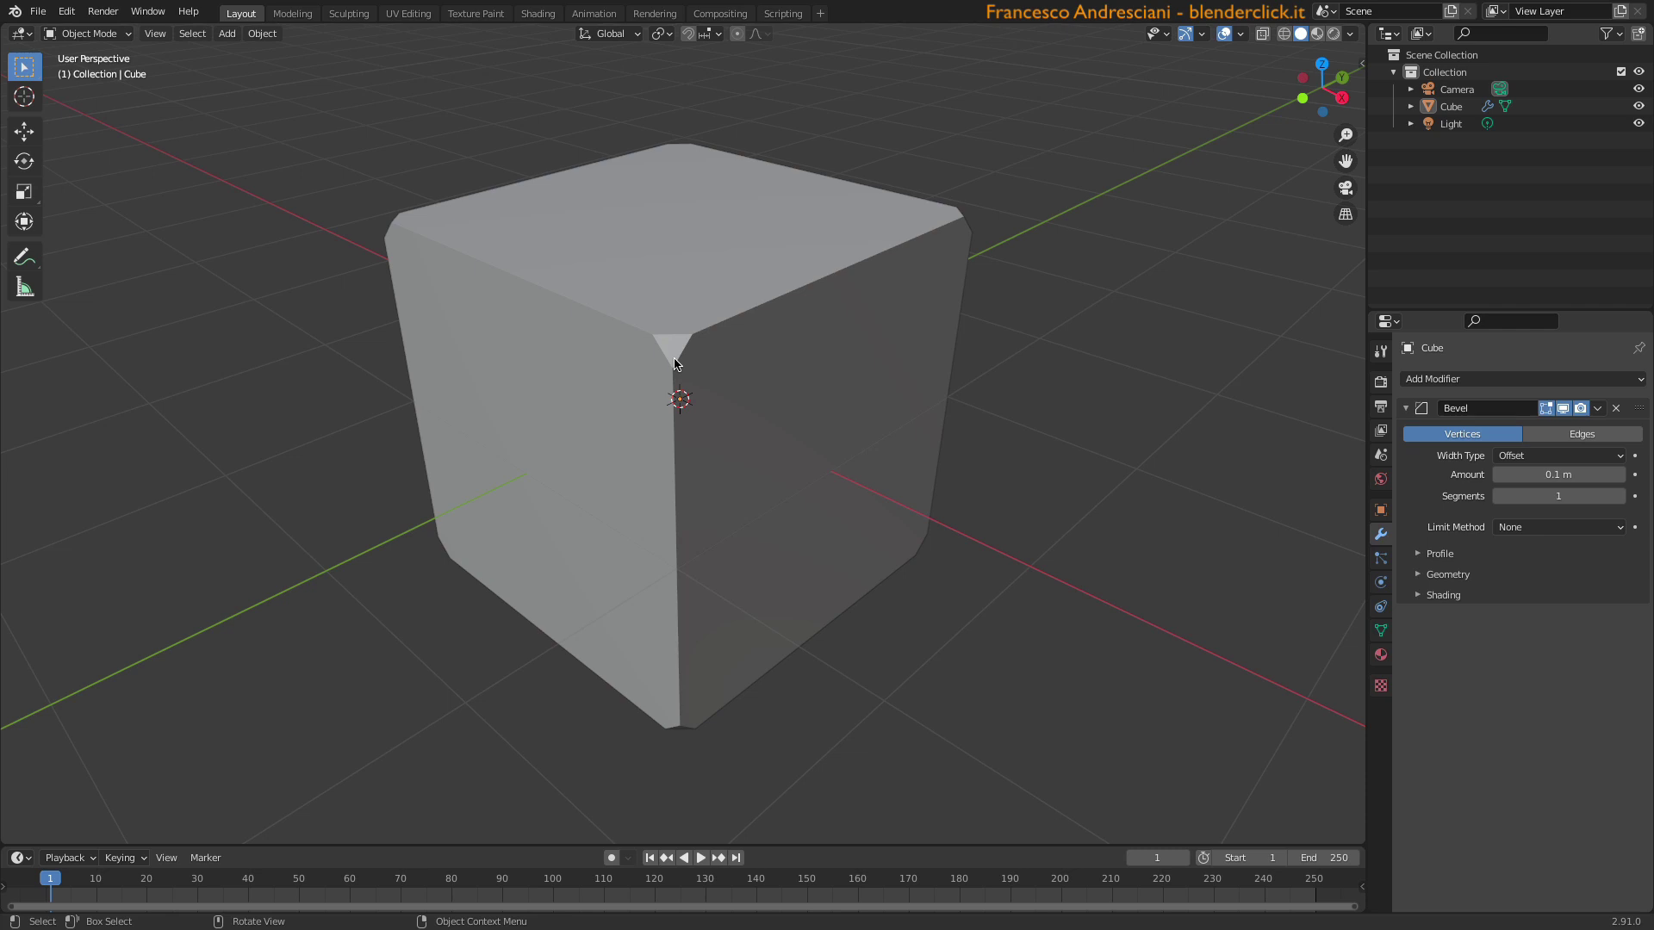
{"action": "key", "text": "Tab"}
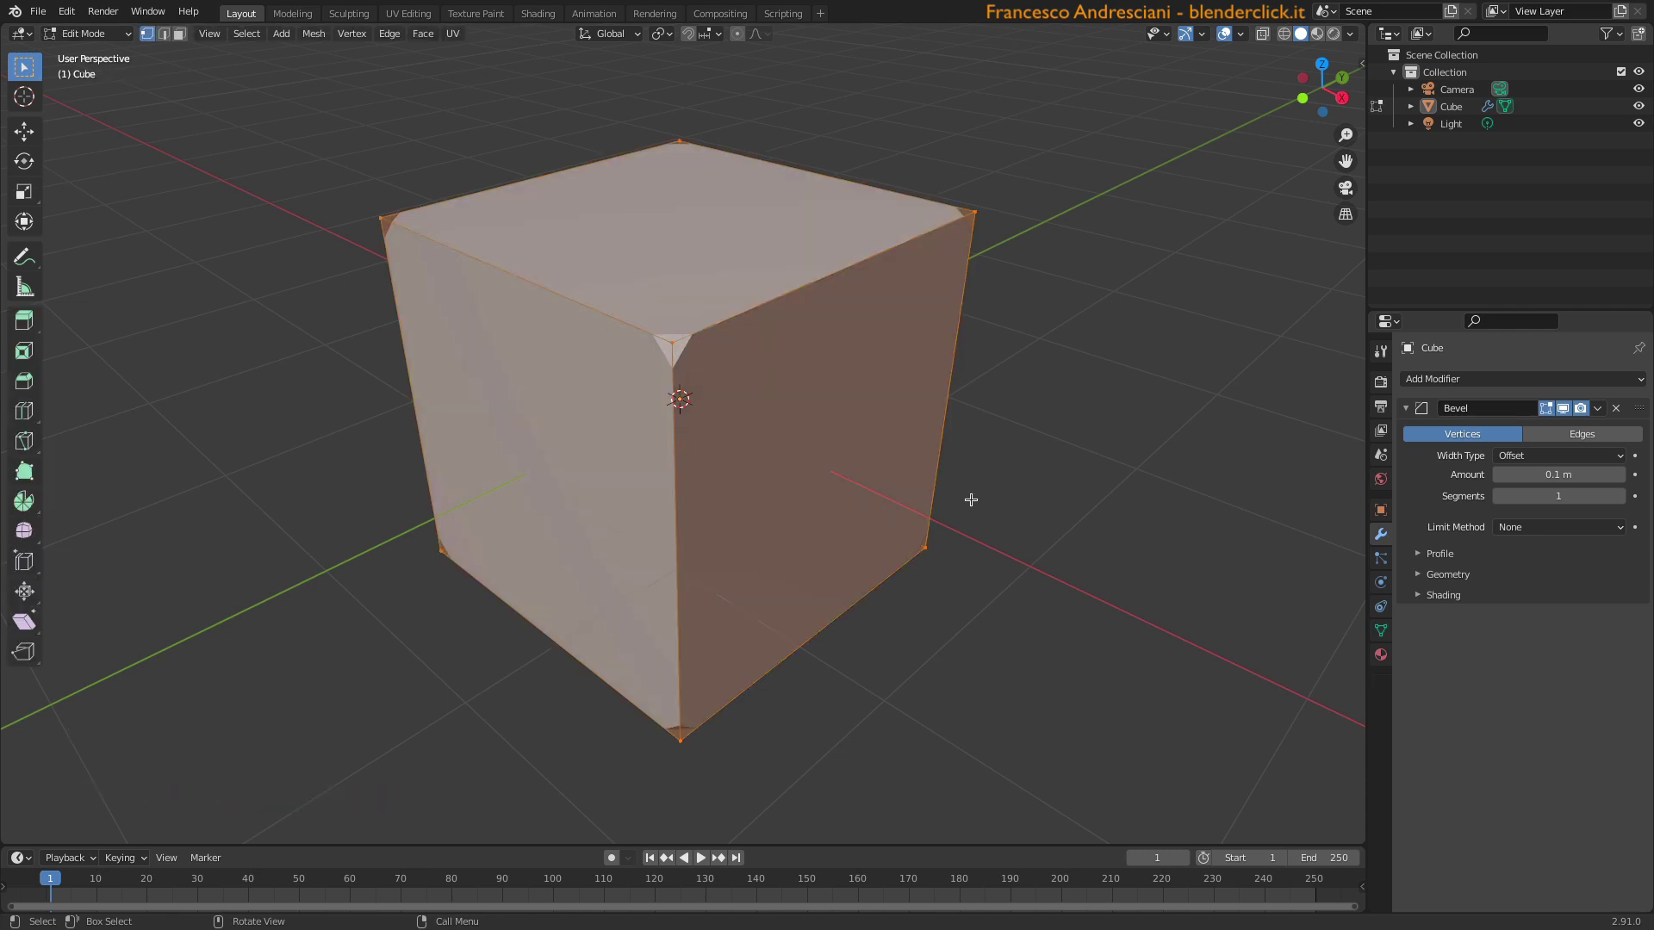
{"action": "left_click", "coordinate": [1548, 441]}
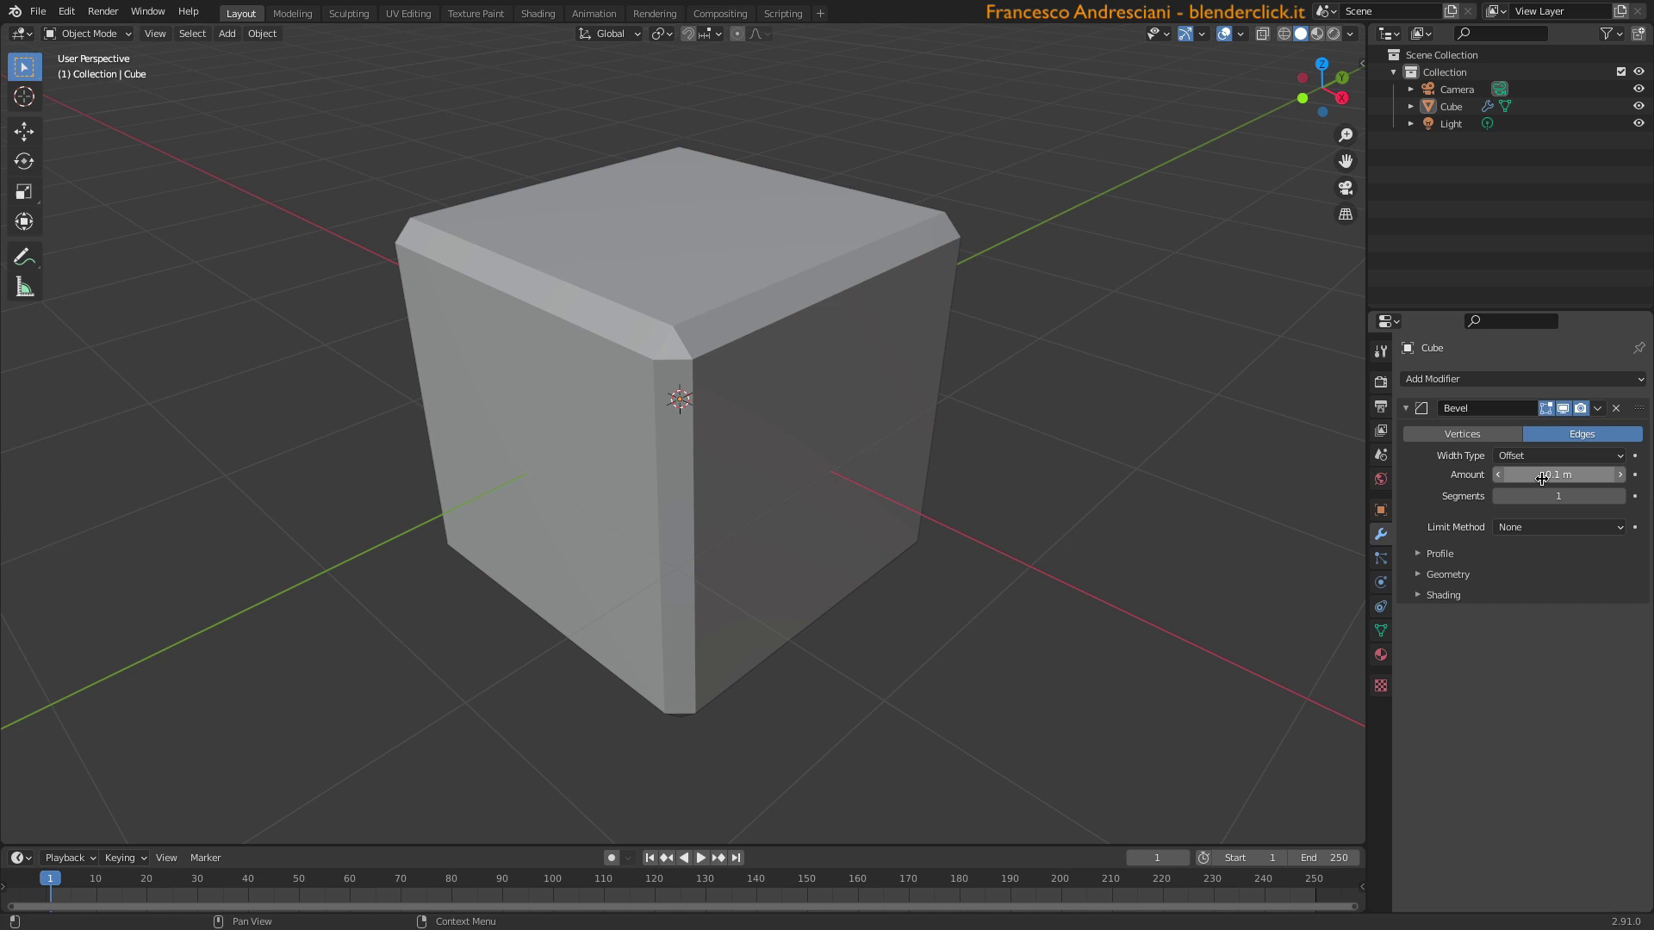
{"action": "left_click", "coordinate": [1545, 478]}
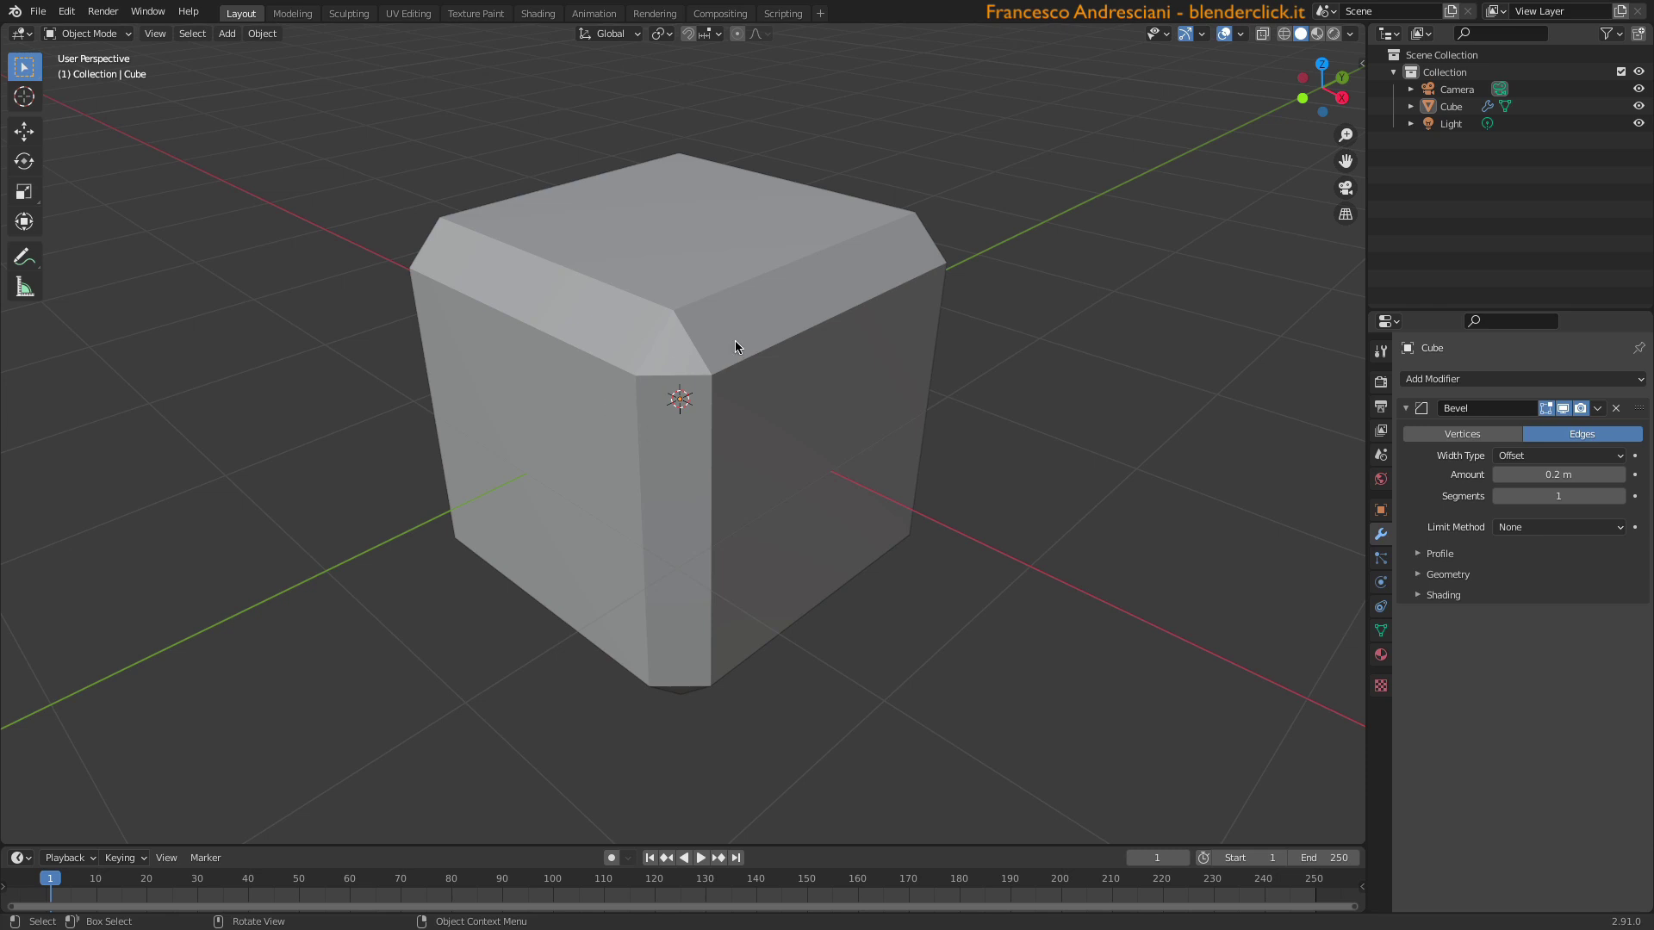
{"action": "key", "text": "Tab"}
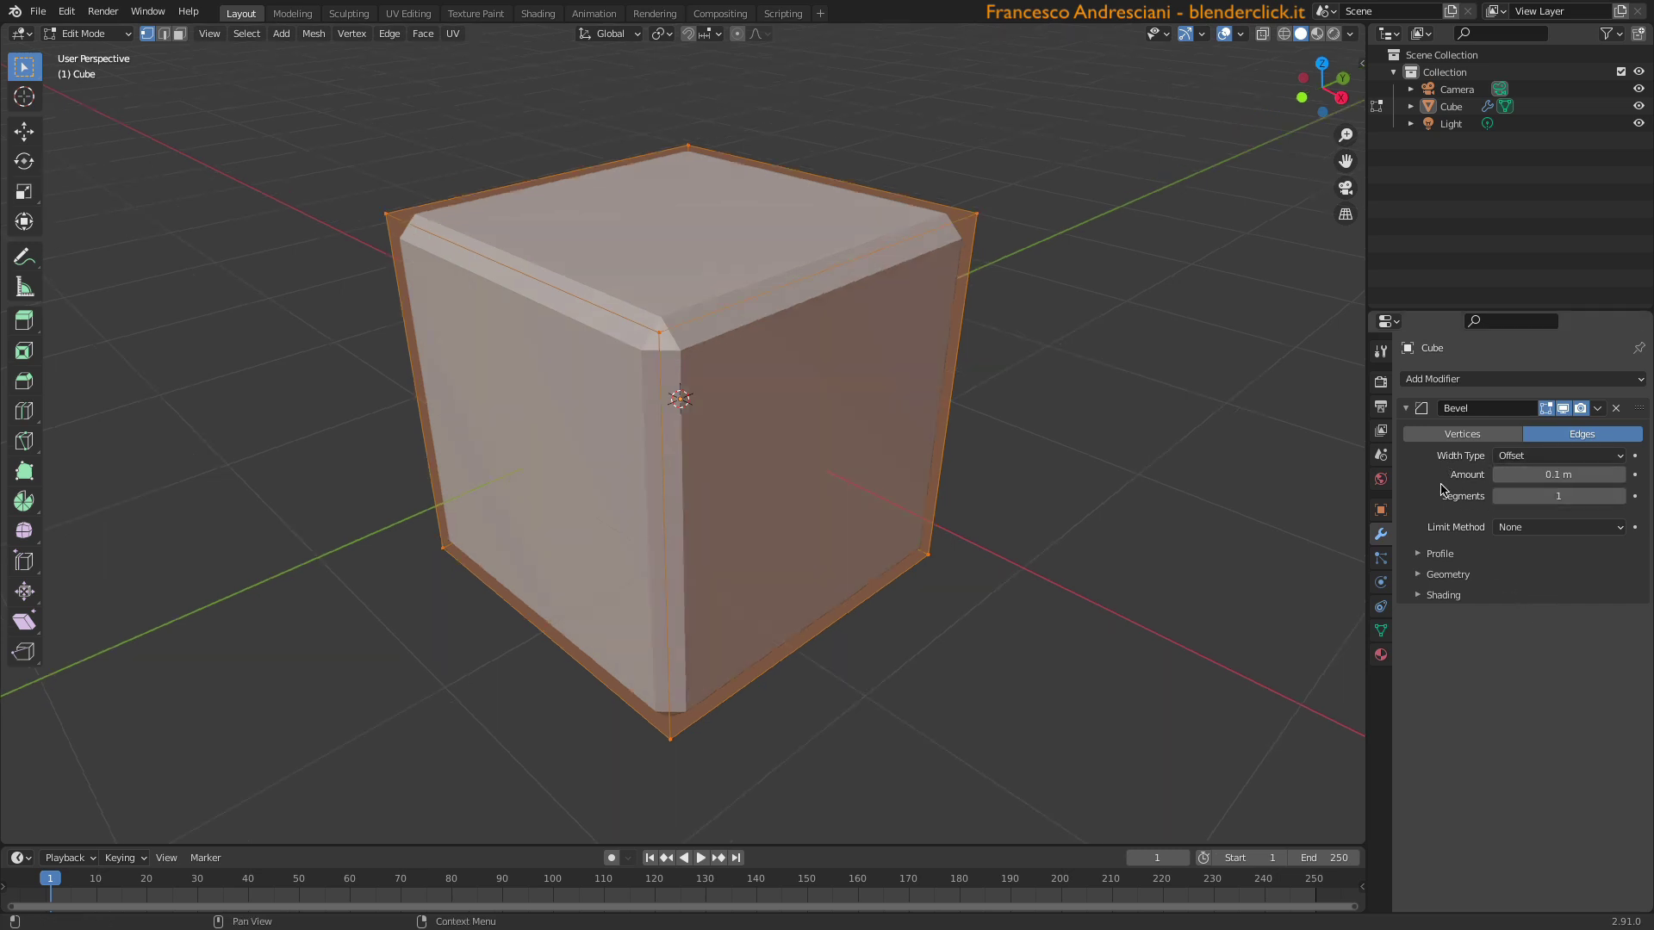
{"action": "key", "text": "Tab"}
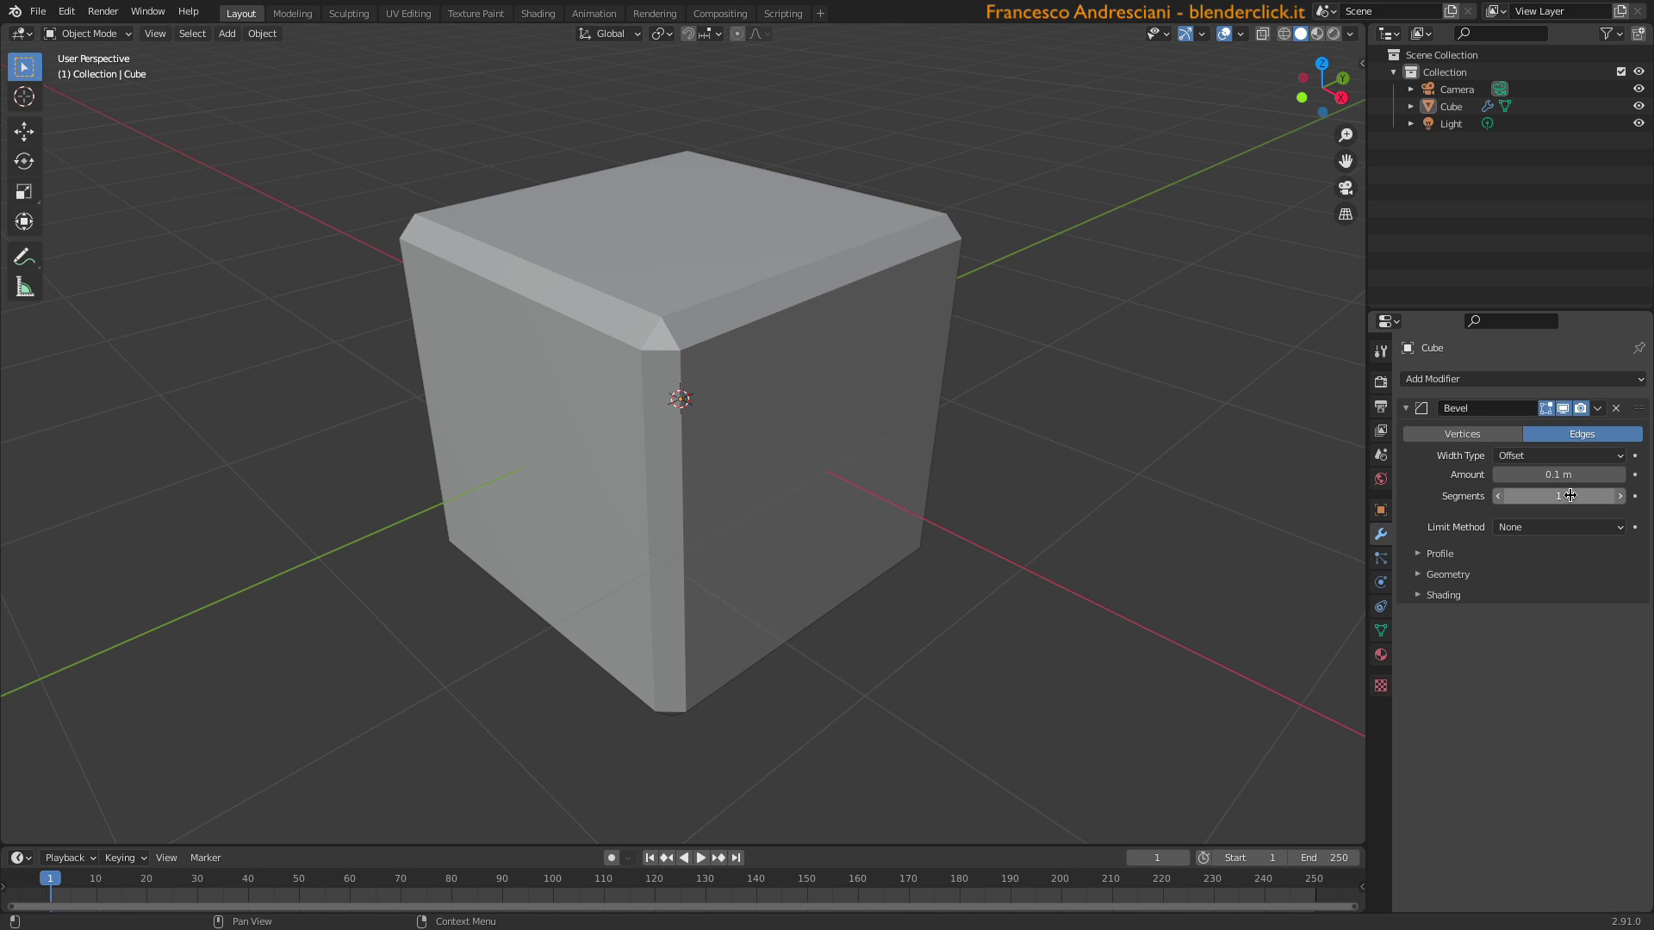
- Raise the Bevel segments and inspect the rounding corner up close
{"action": "left_click", "coordinate": [1568, 498]}
{"action": "middle_click", "coordinate": [895, 147]}
{"action": "scroll", "scroll_direction": "down", "scroll_amount": 3}
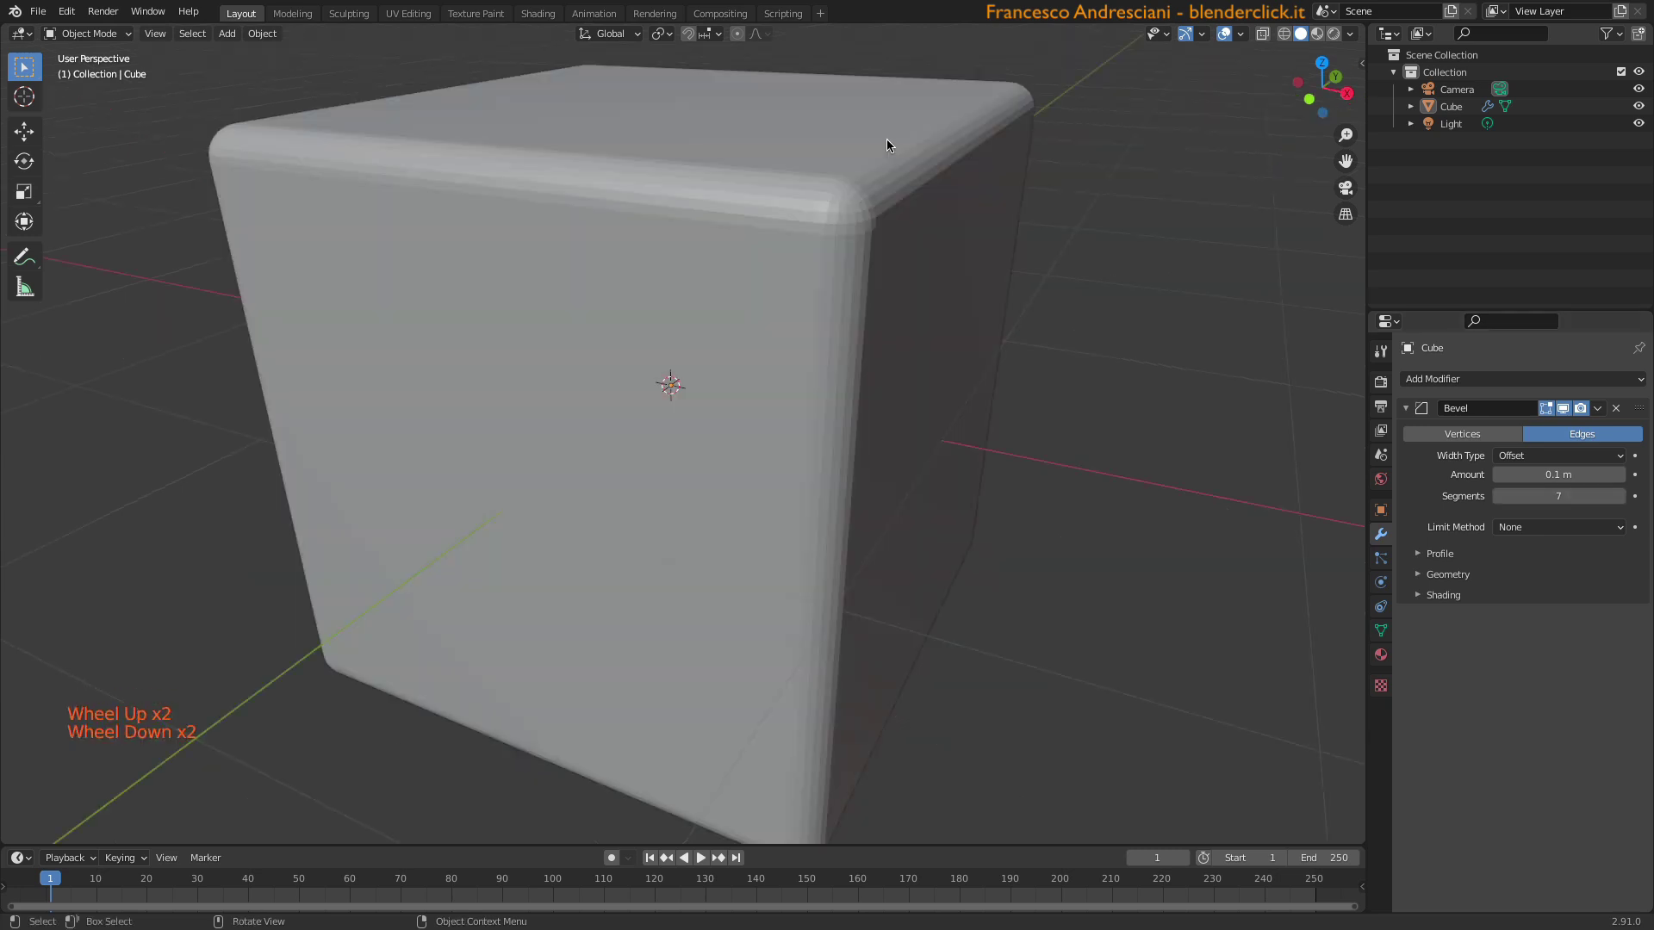
{"action": "middle_click", "coordinate": [884, 129]}
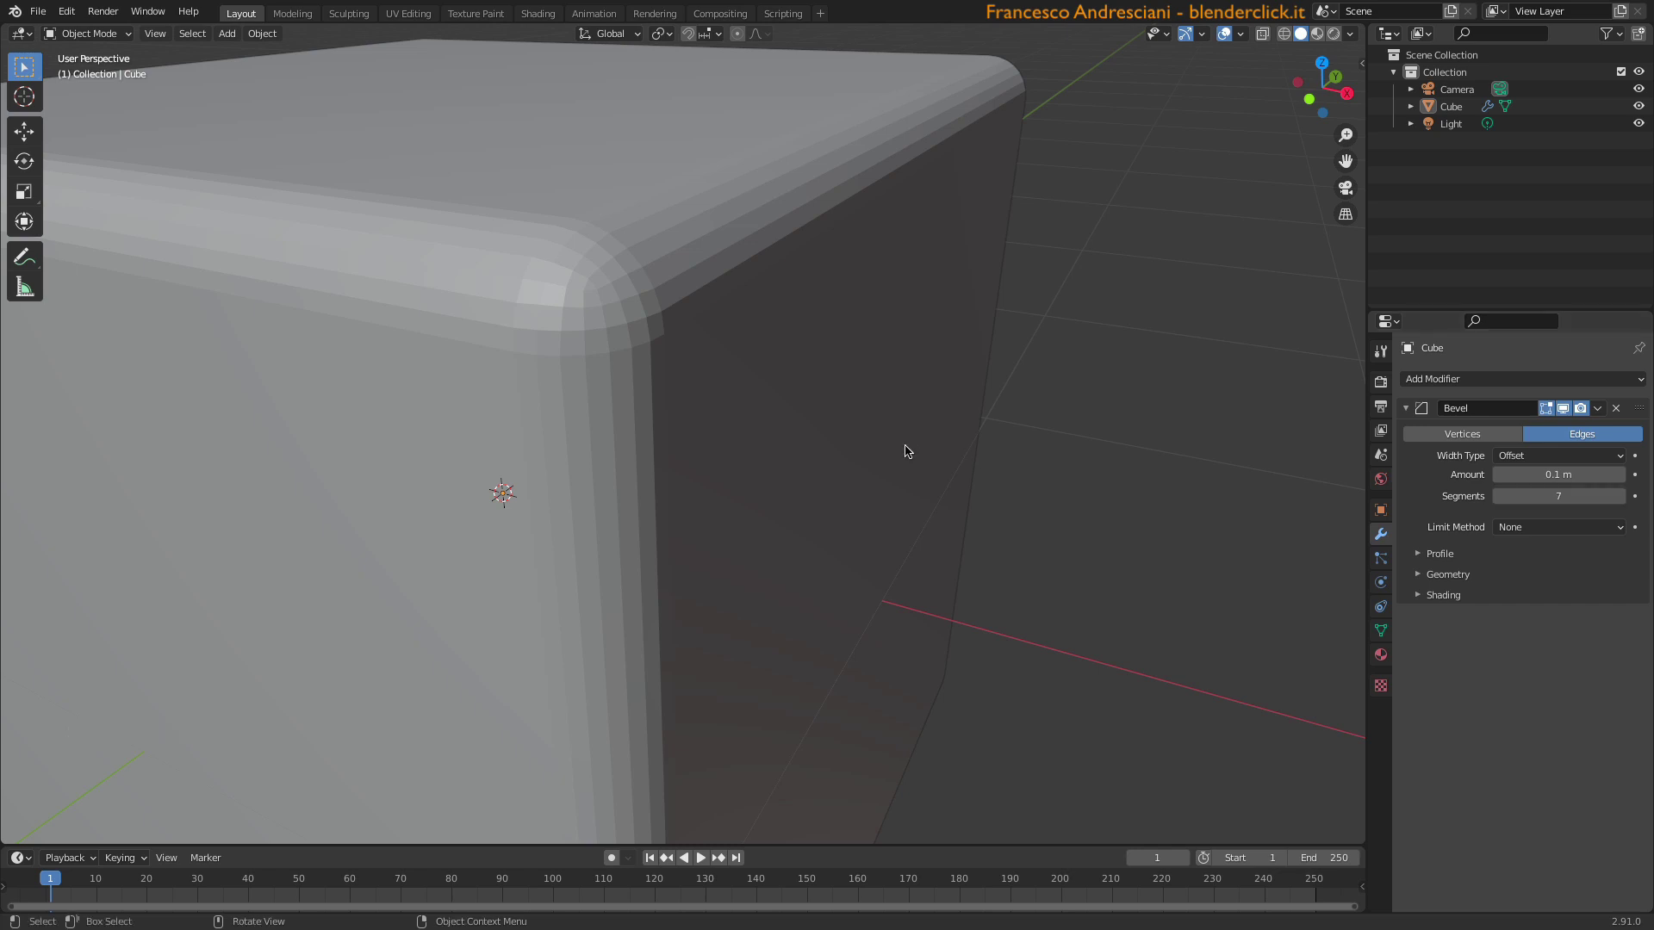
{"action": "scroll", "scroll_direction": "down", "scroll_amount": 3}
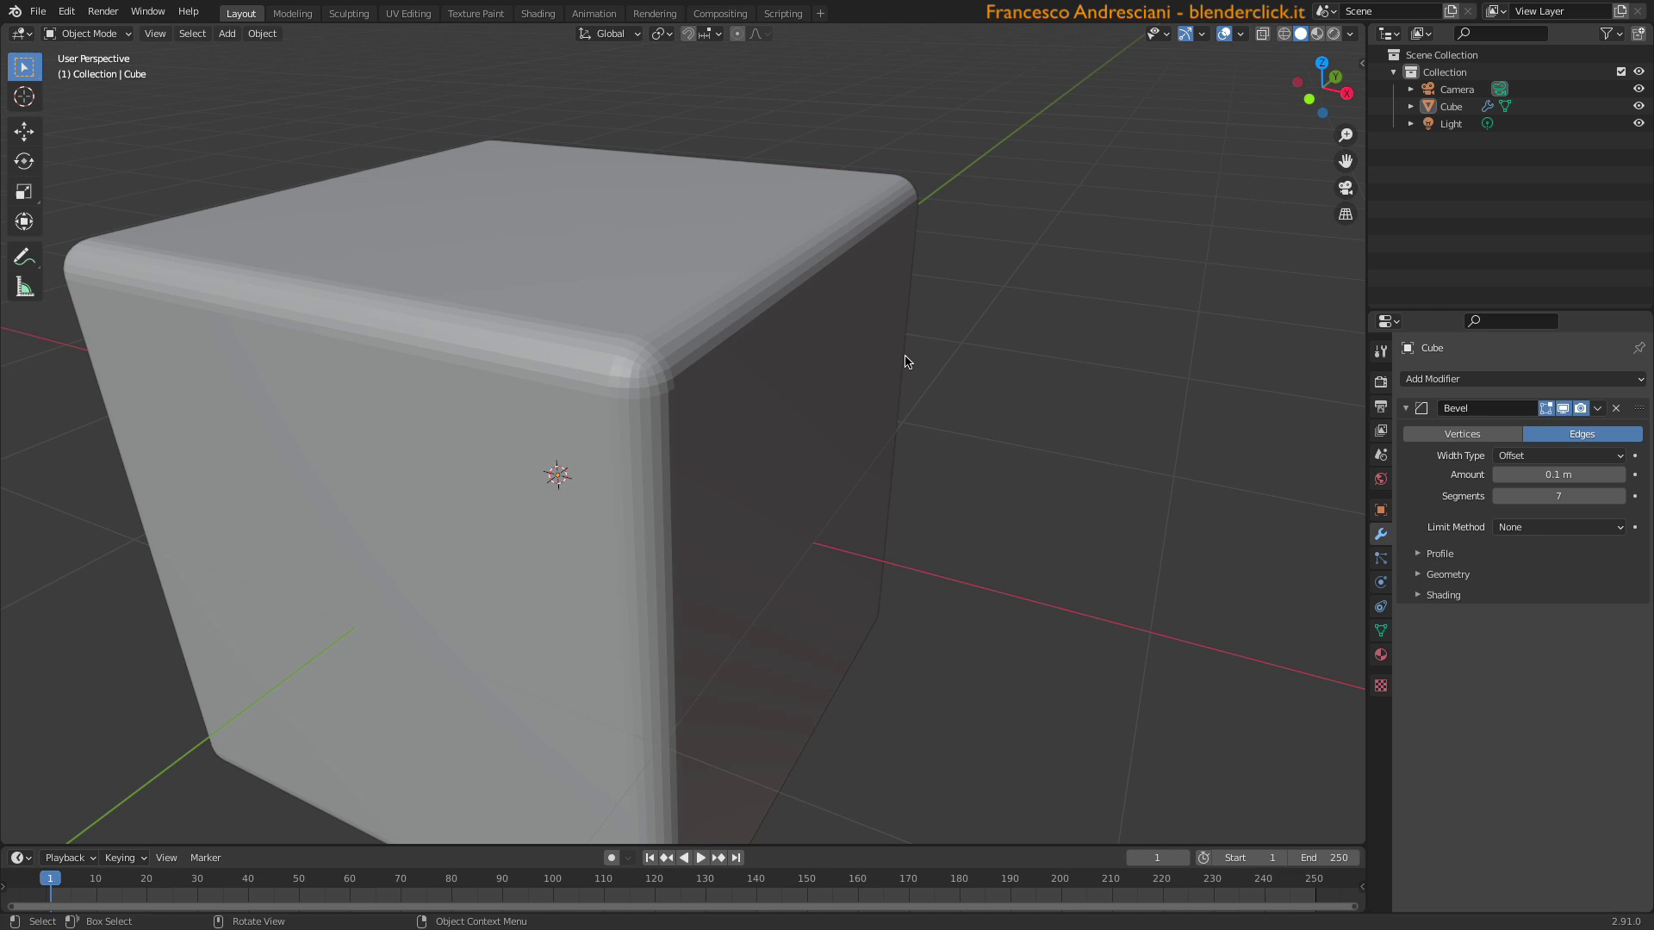
- Bring the Bevel to 9 segments for smoothly rounded edges and select the cube
{"action": "left_click", "coordinate": [1451, 548]}
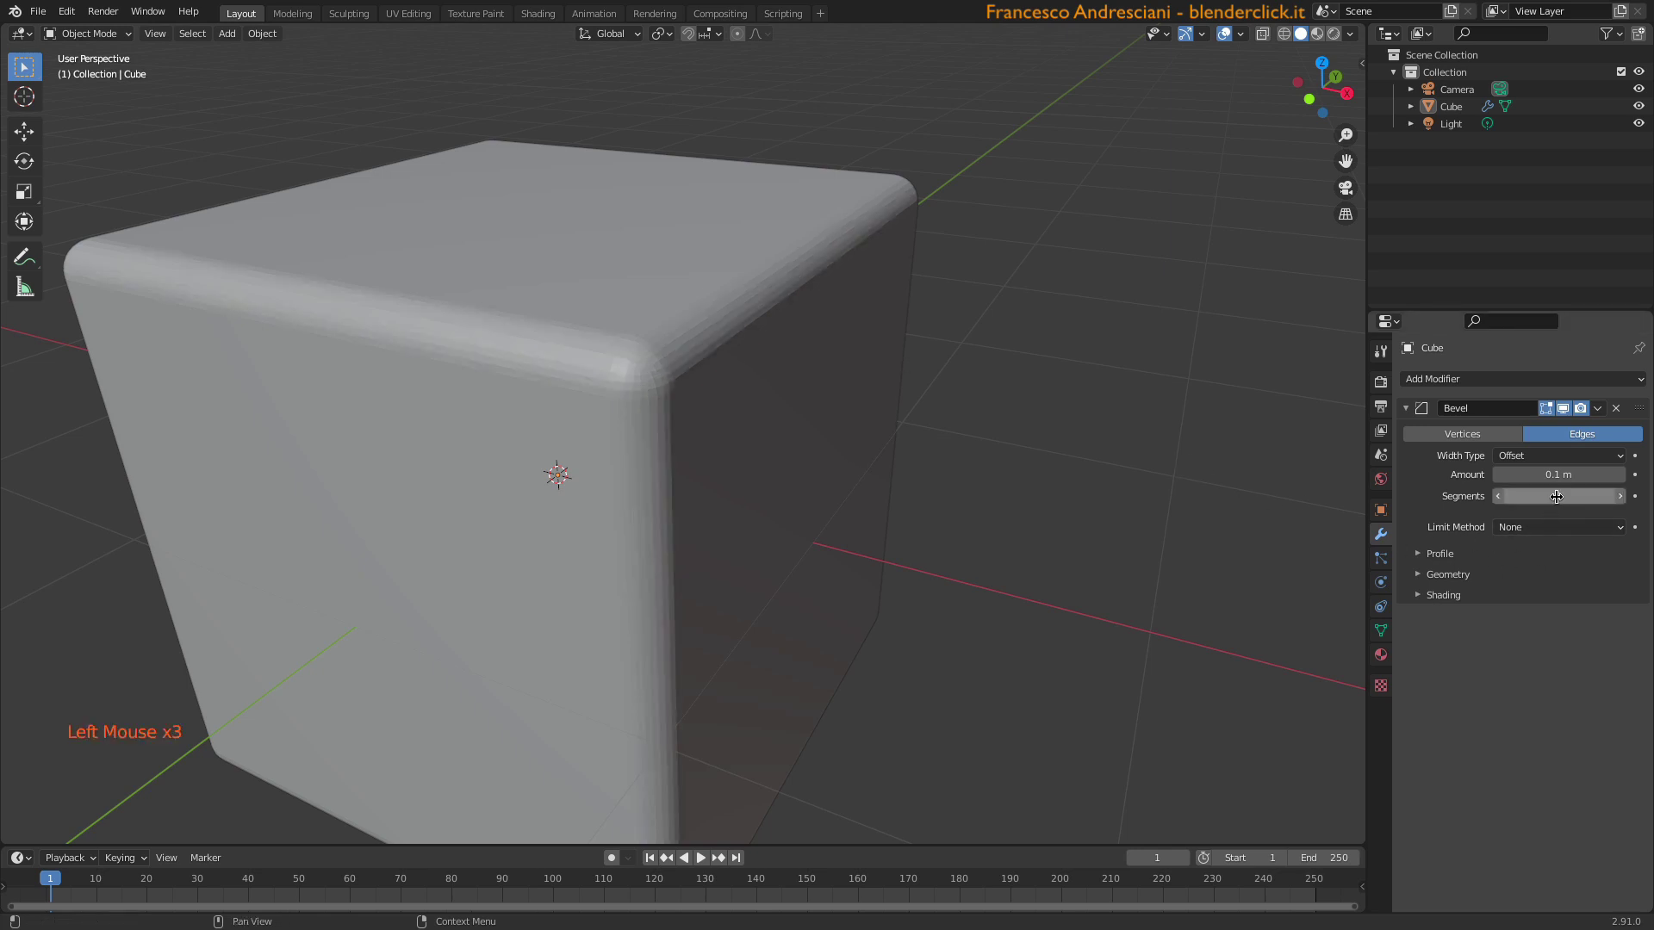
{"action": "middle_click", "coordinate": [698, 412]}
{"action": "middle_click", "coordinate": [426, 475]}
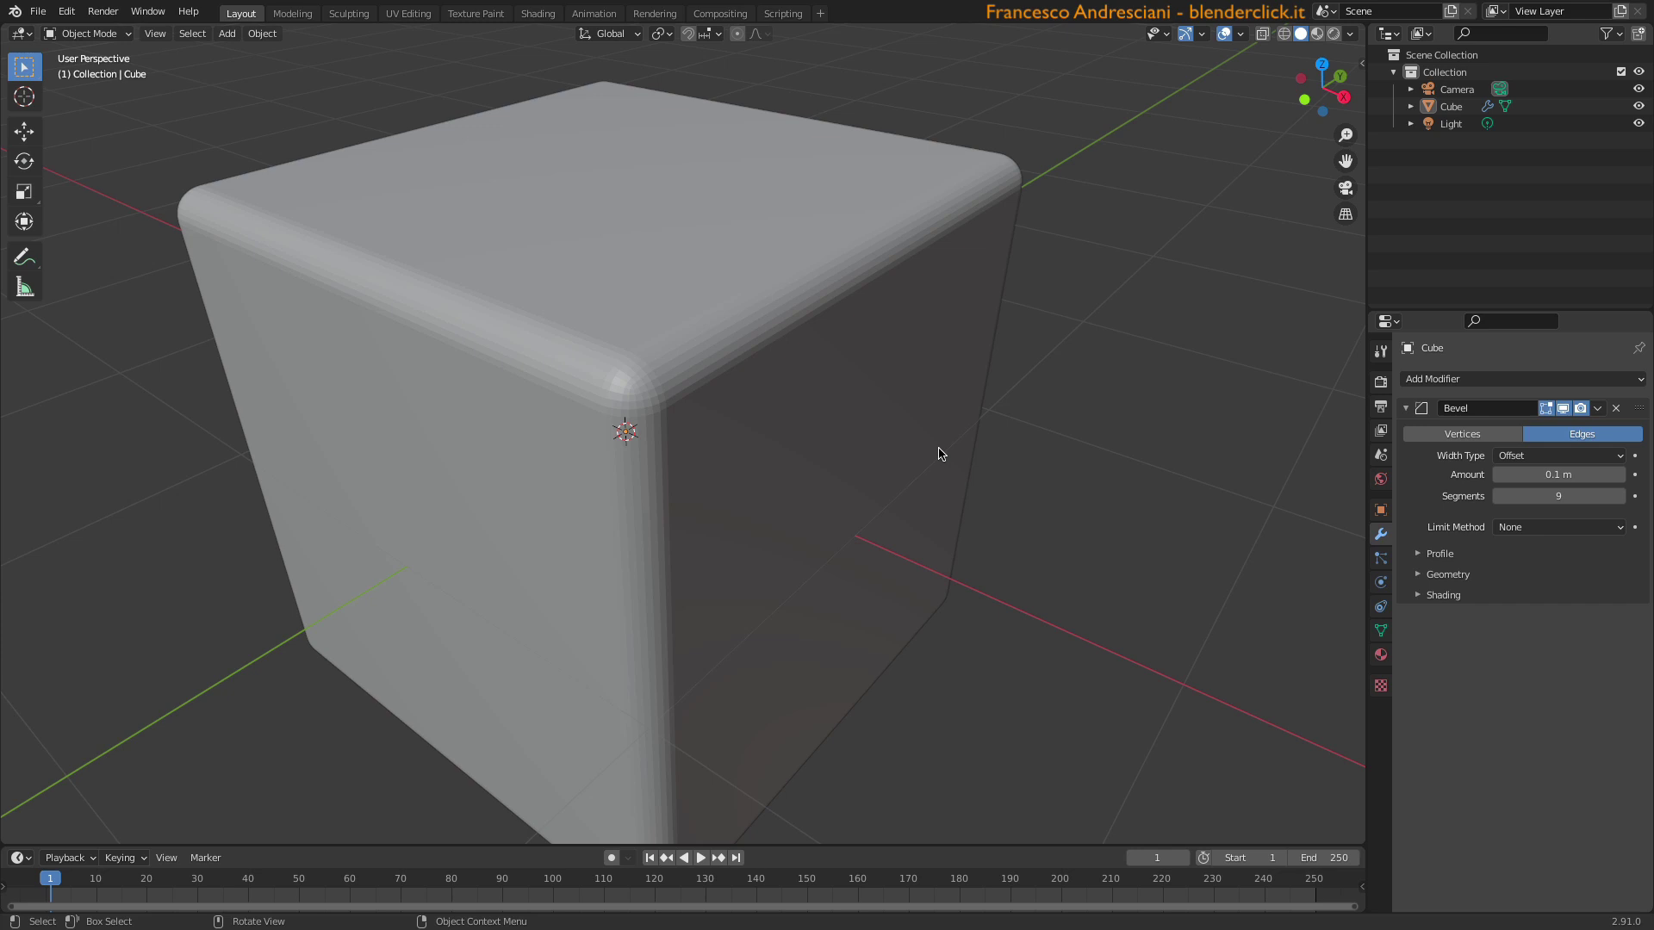
{"action": "key", "text": "super+z"}
- Give the cube smooth shading and drop the Bevel back to a single segment
{"action": "right_click", "coordinate": [624, 331]}
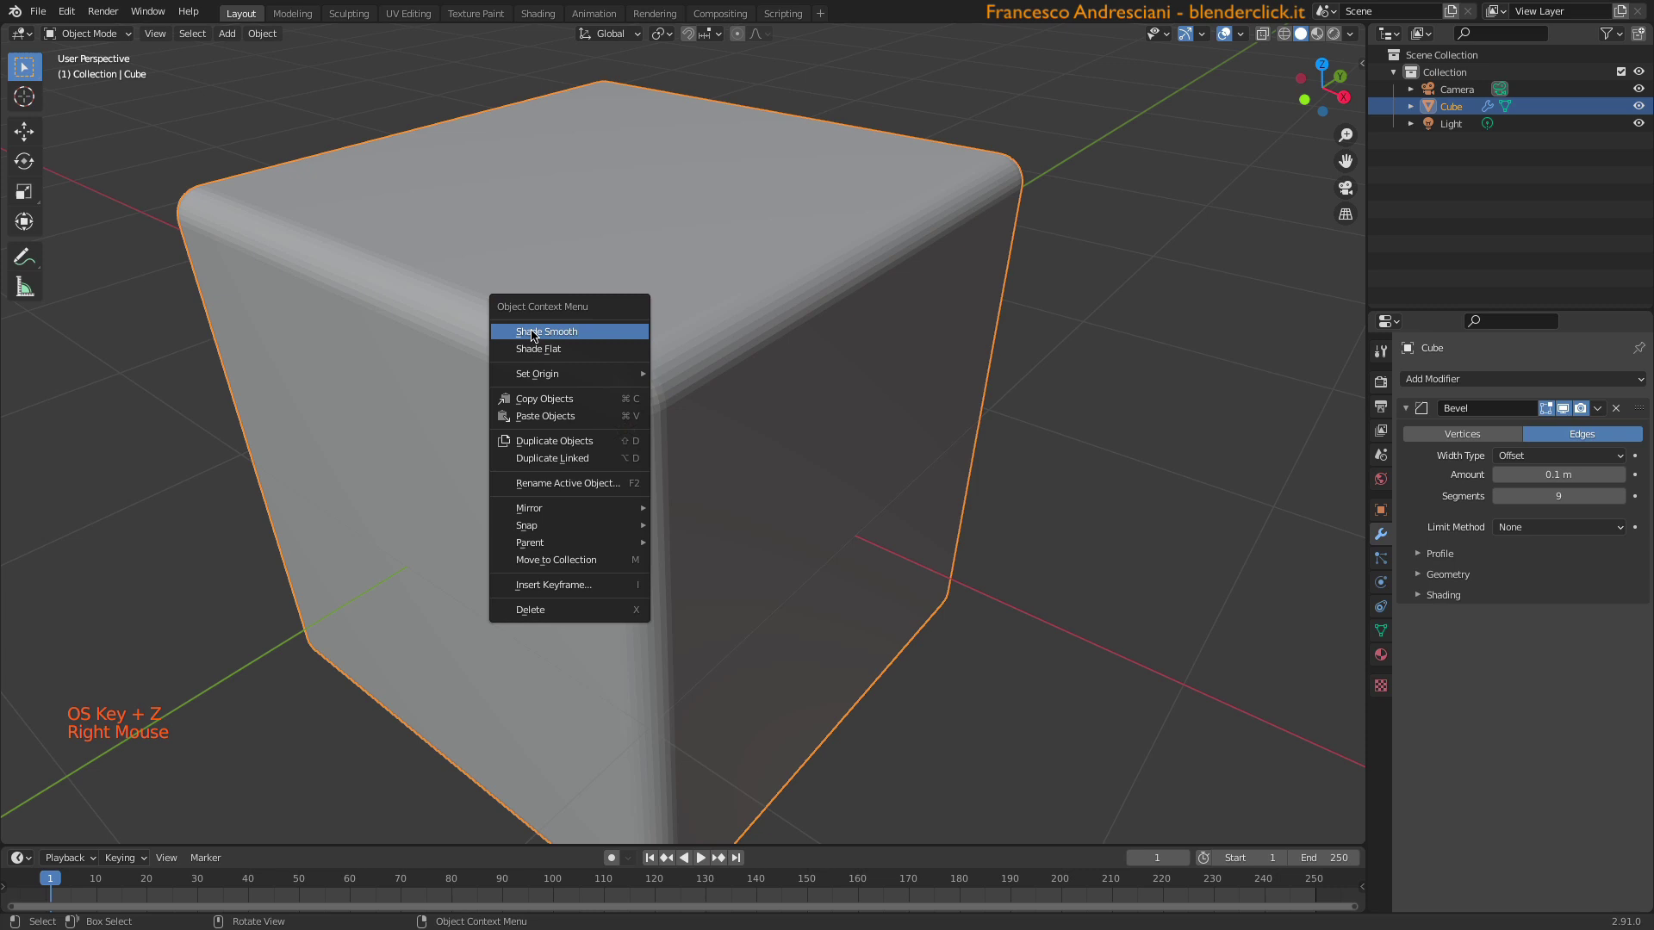
{"action": "middle_click", "coordinate": [713, 334]}
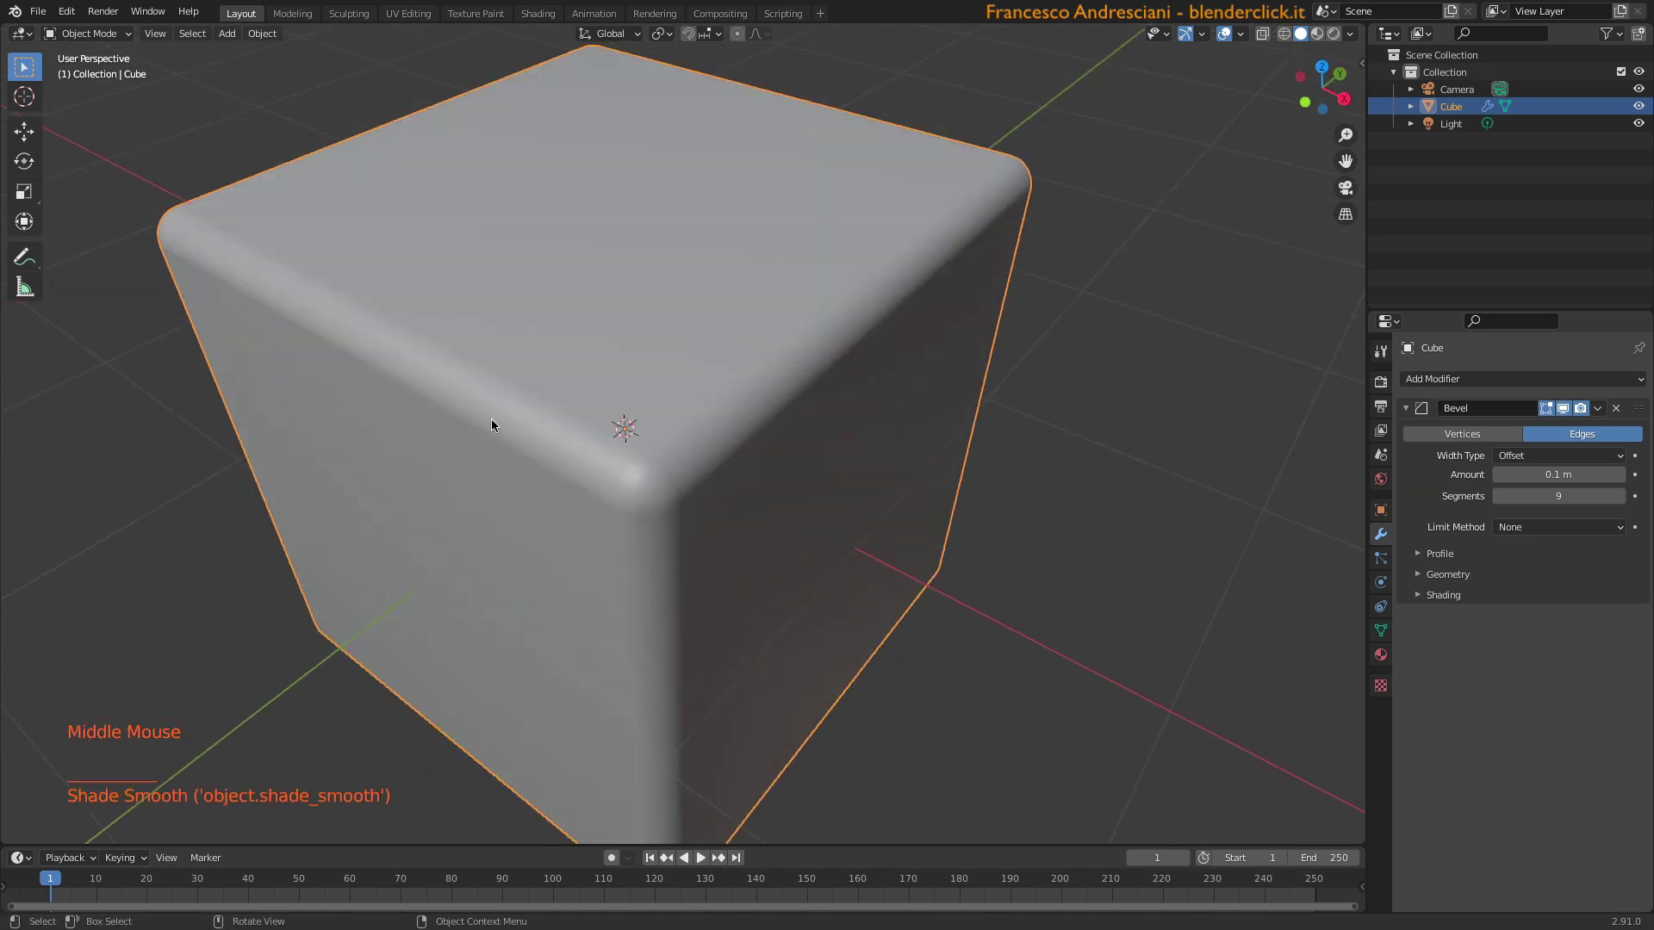
{"action": "left_click", "coordinate": [1557, 497]}
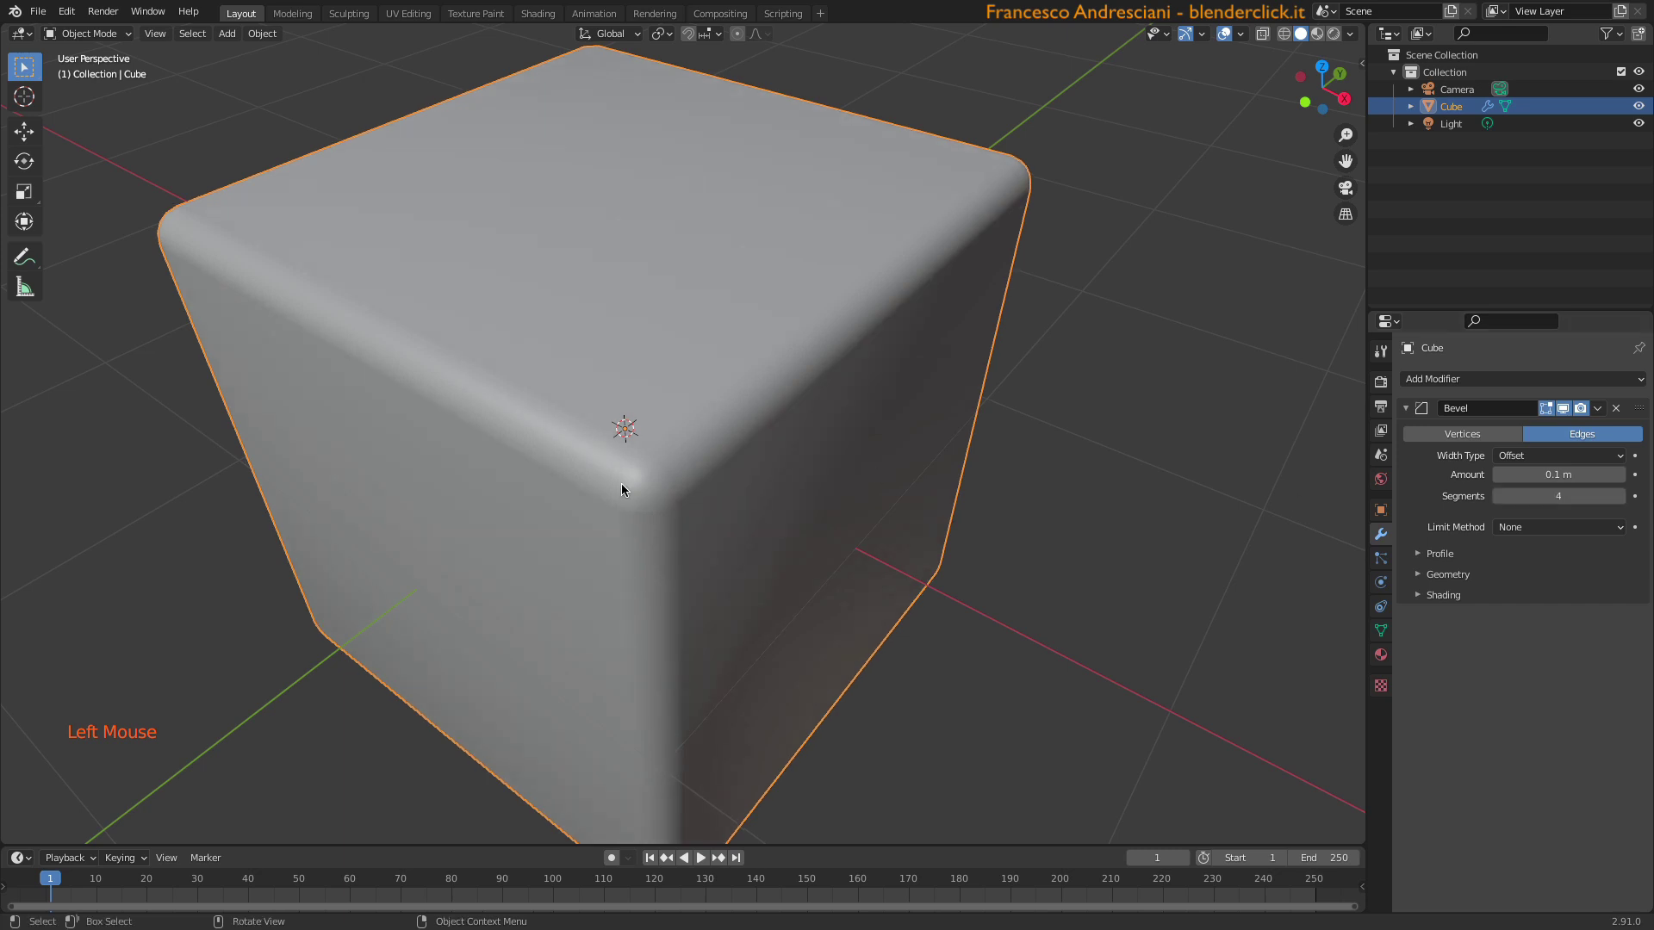
{"action": "left_click", "coordinate": [1564, 498]}
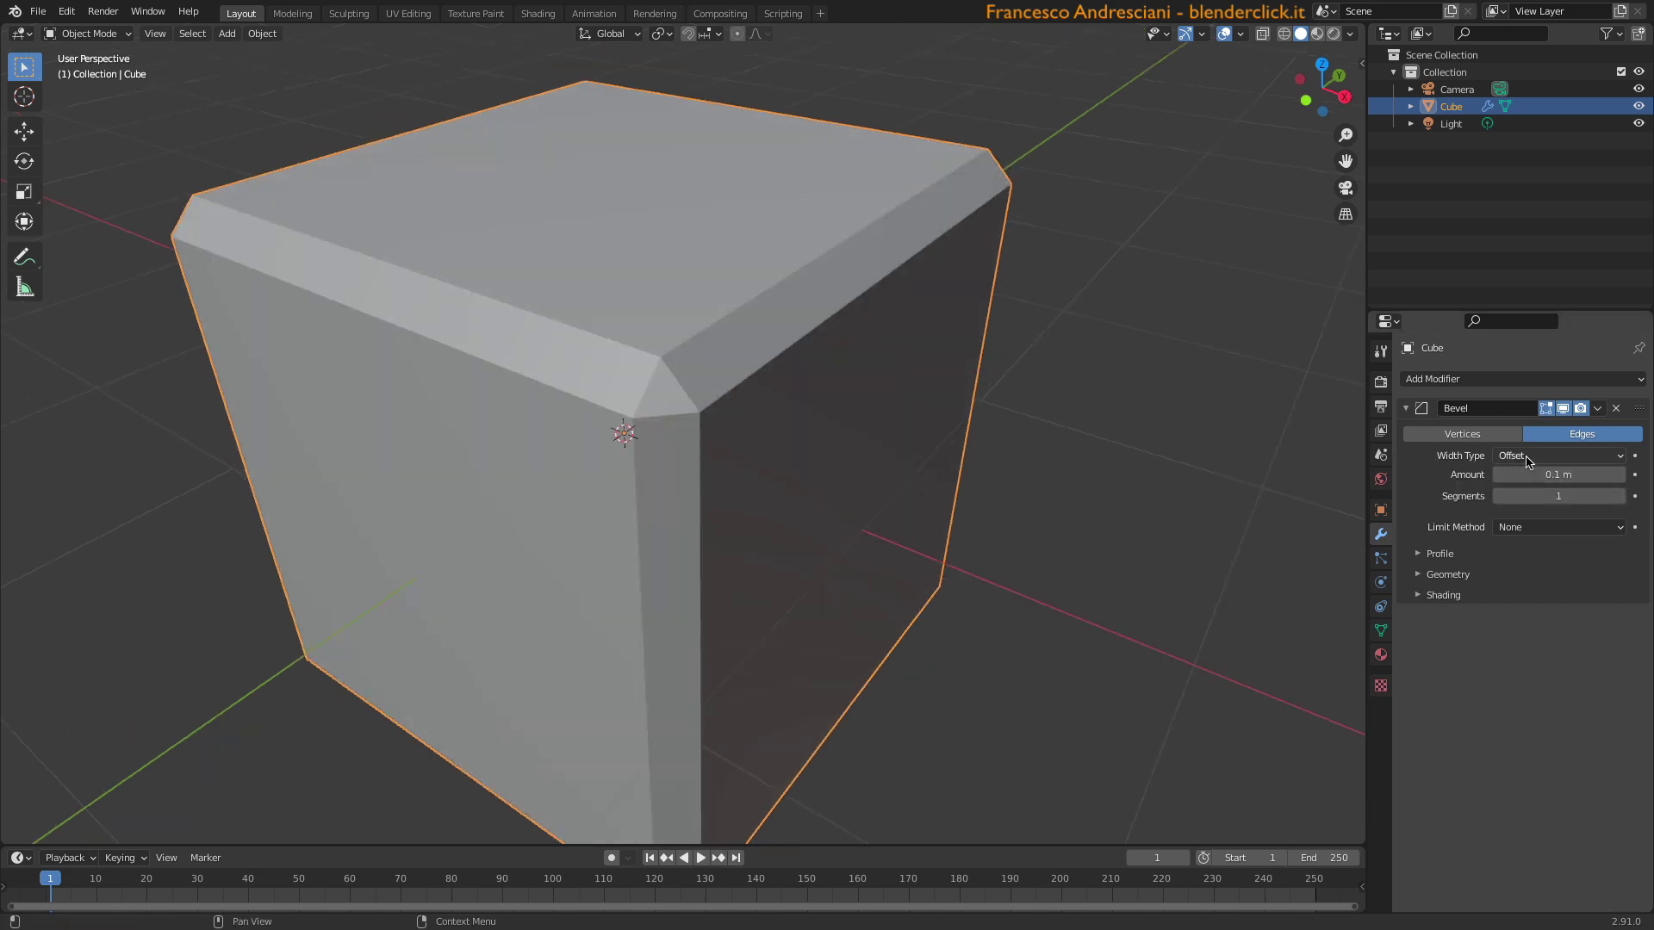
{"action": "left_click", "coordinate": [1531, 461]}
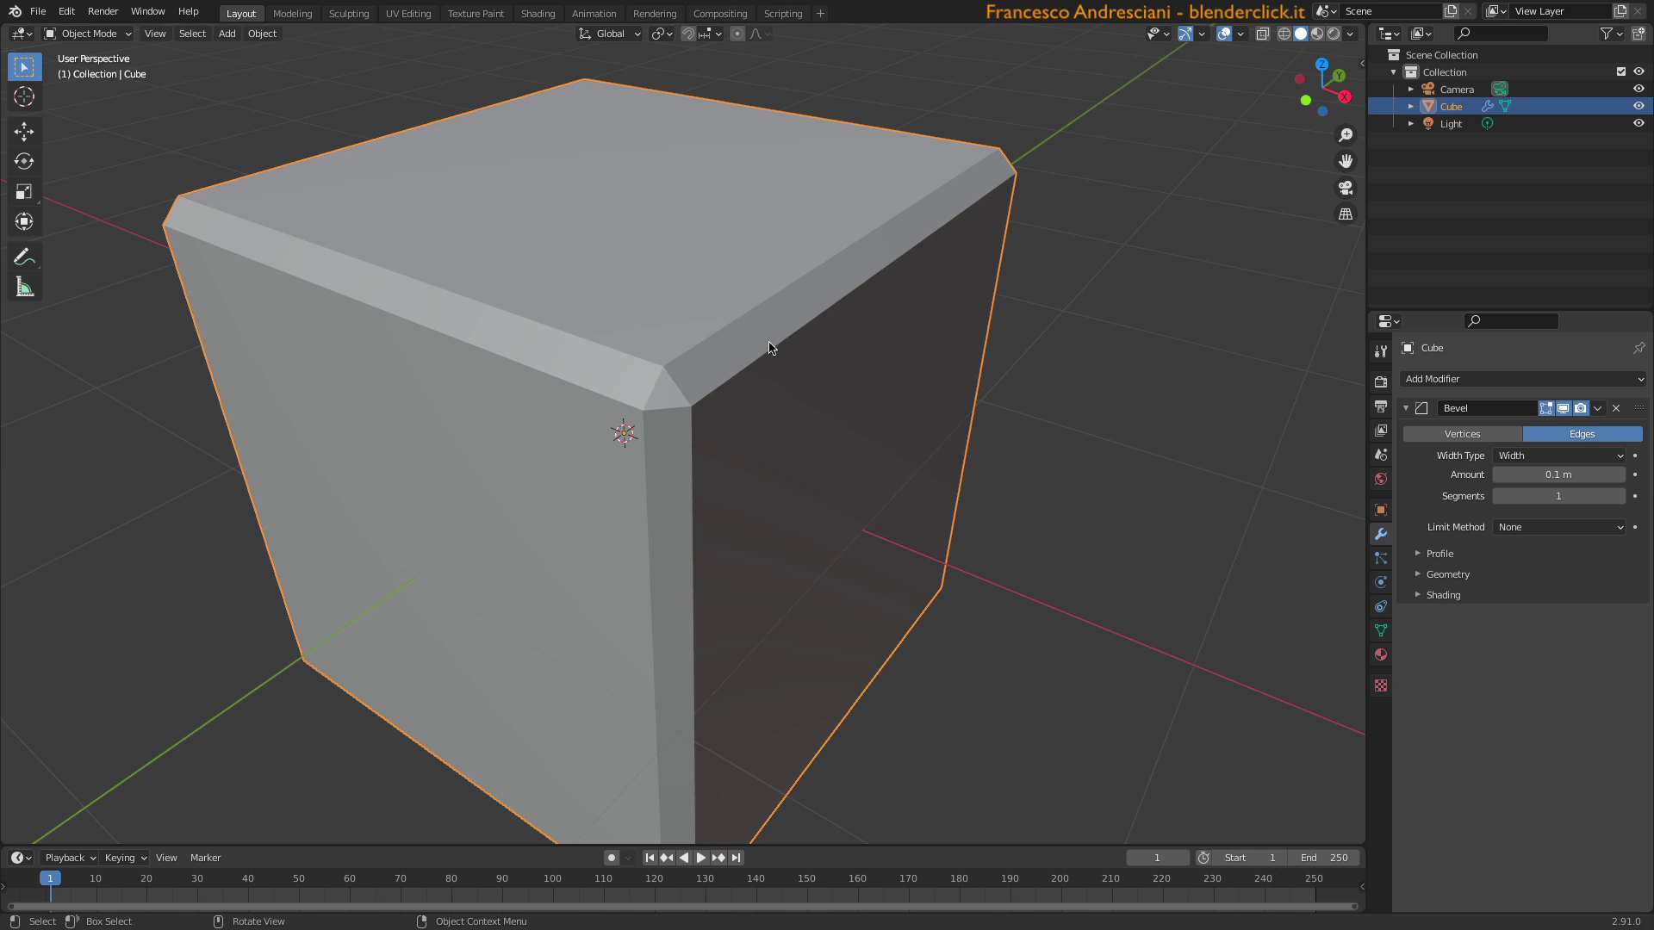
{"action": "key", "text": "Tab"}
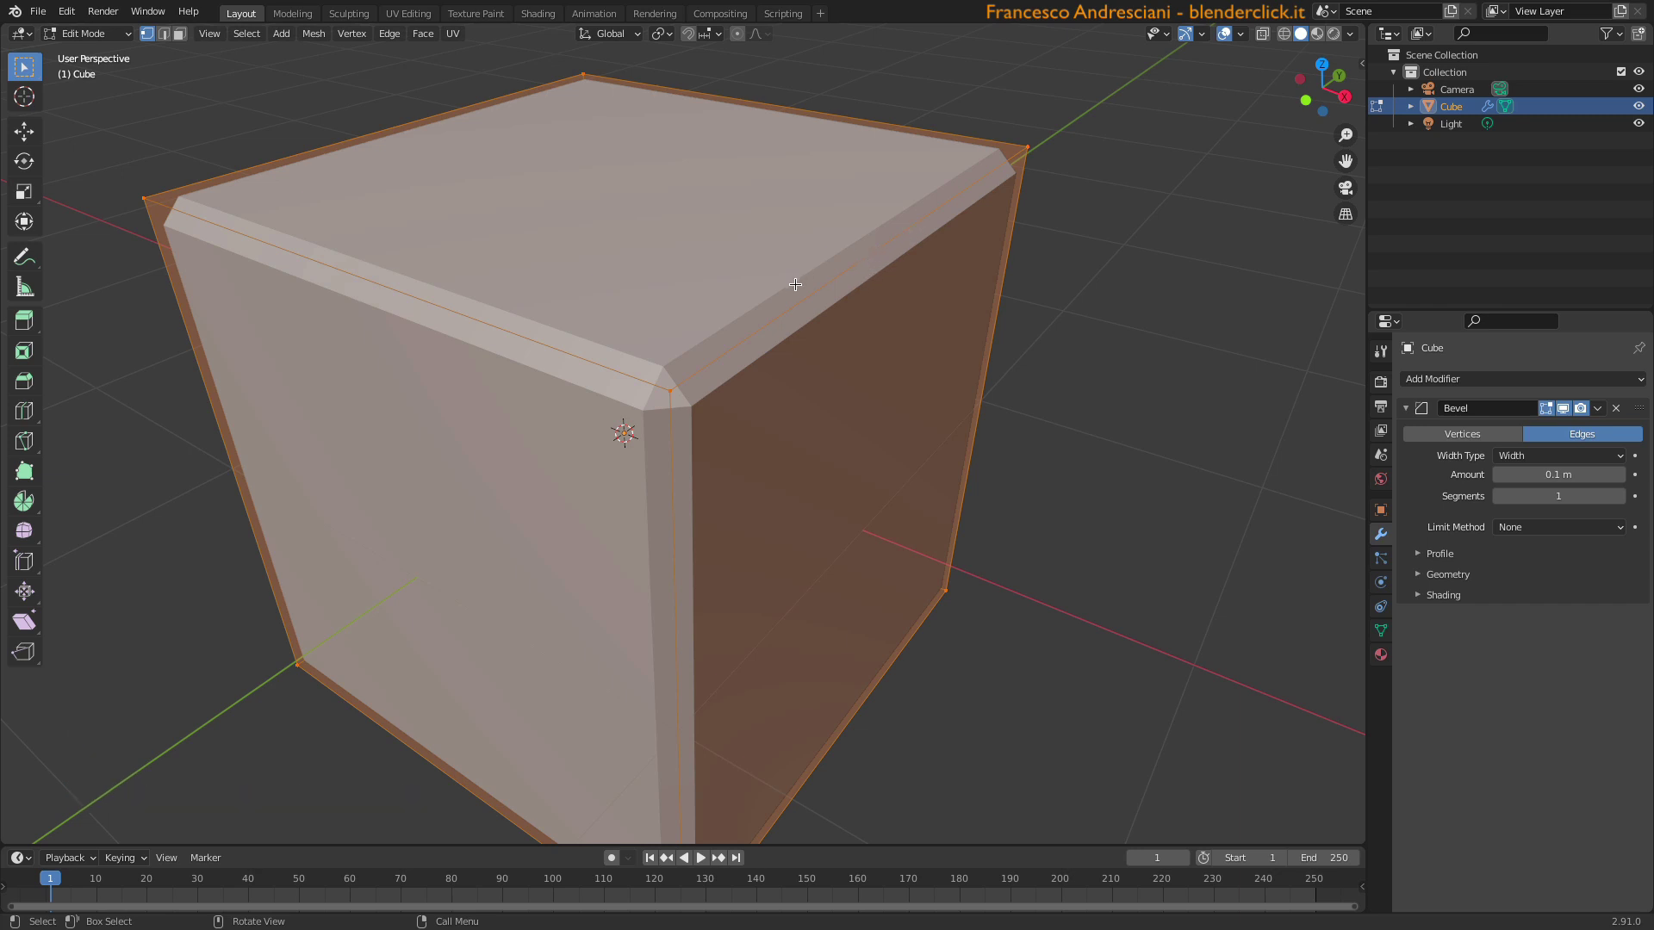
{"action": "key", "text": "Tab"}
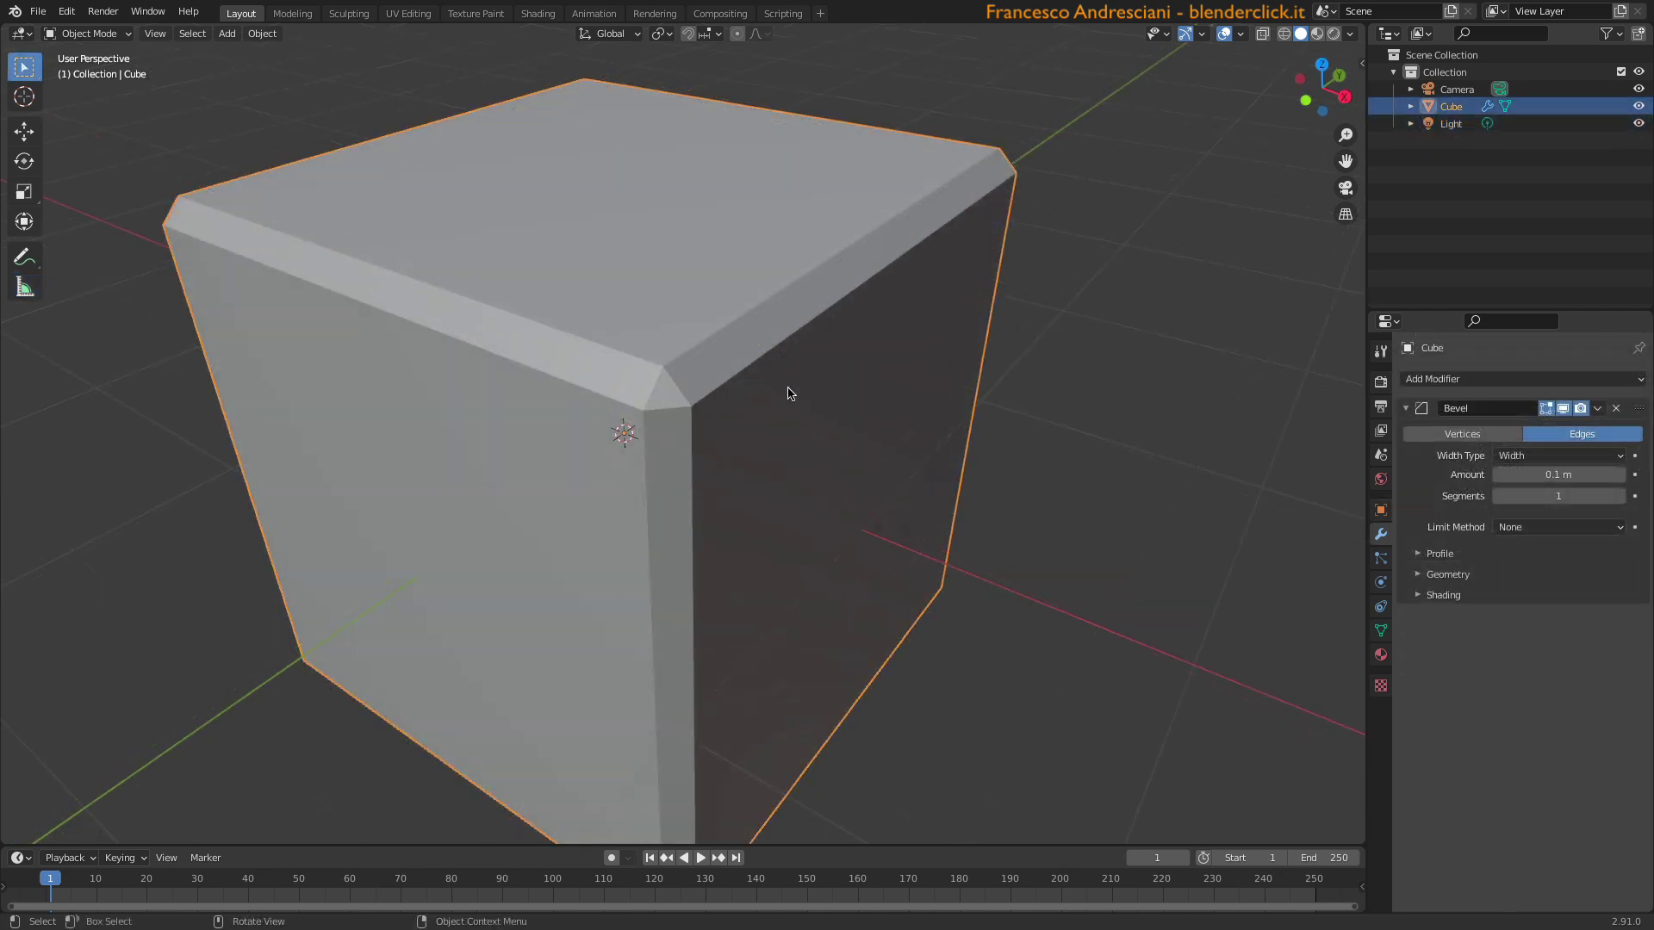
- Widen the Bevel amount to 0.5 m with 5 segments for broadly rounded edges
{"action": "left_click", "coordinate": [1548, 472]}
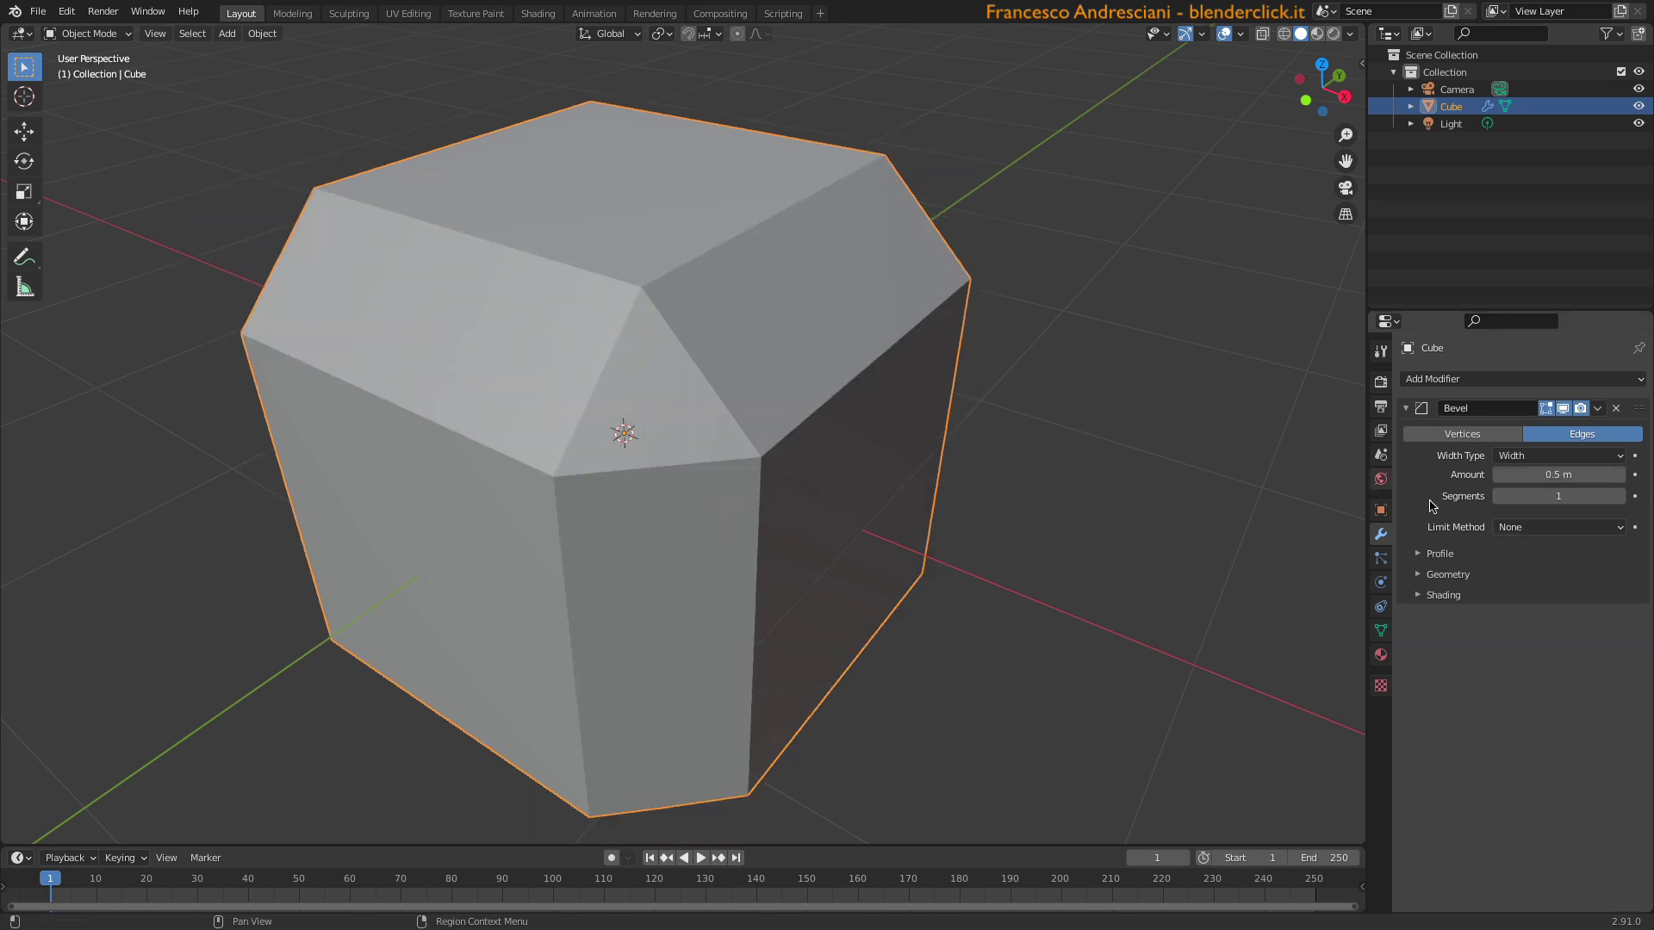
{"action": "left_click", "coordinate": [1525, 497]}
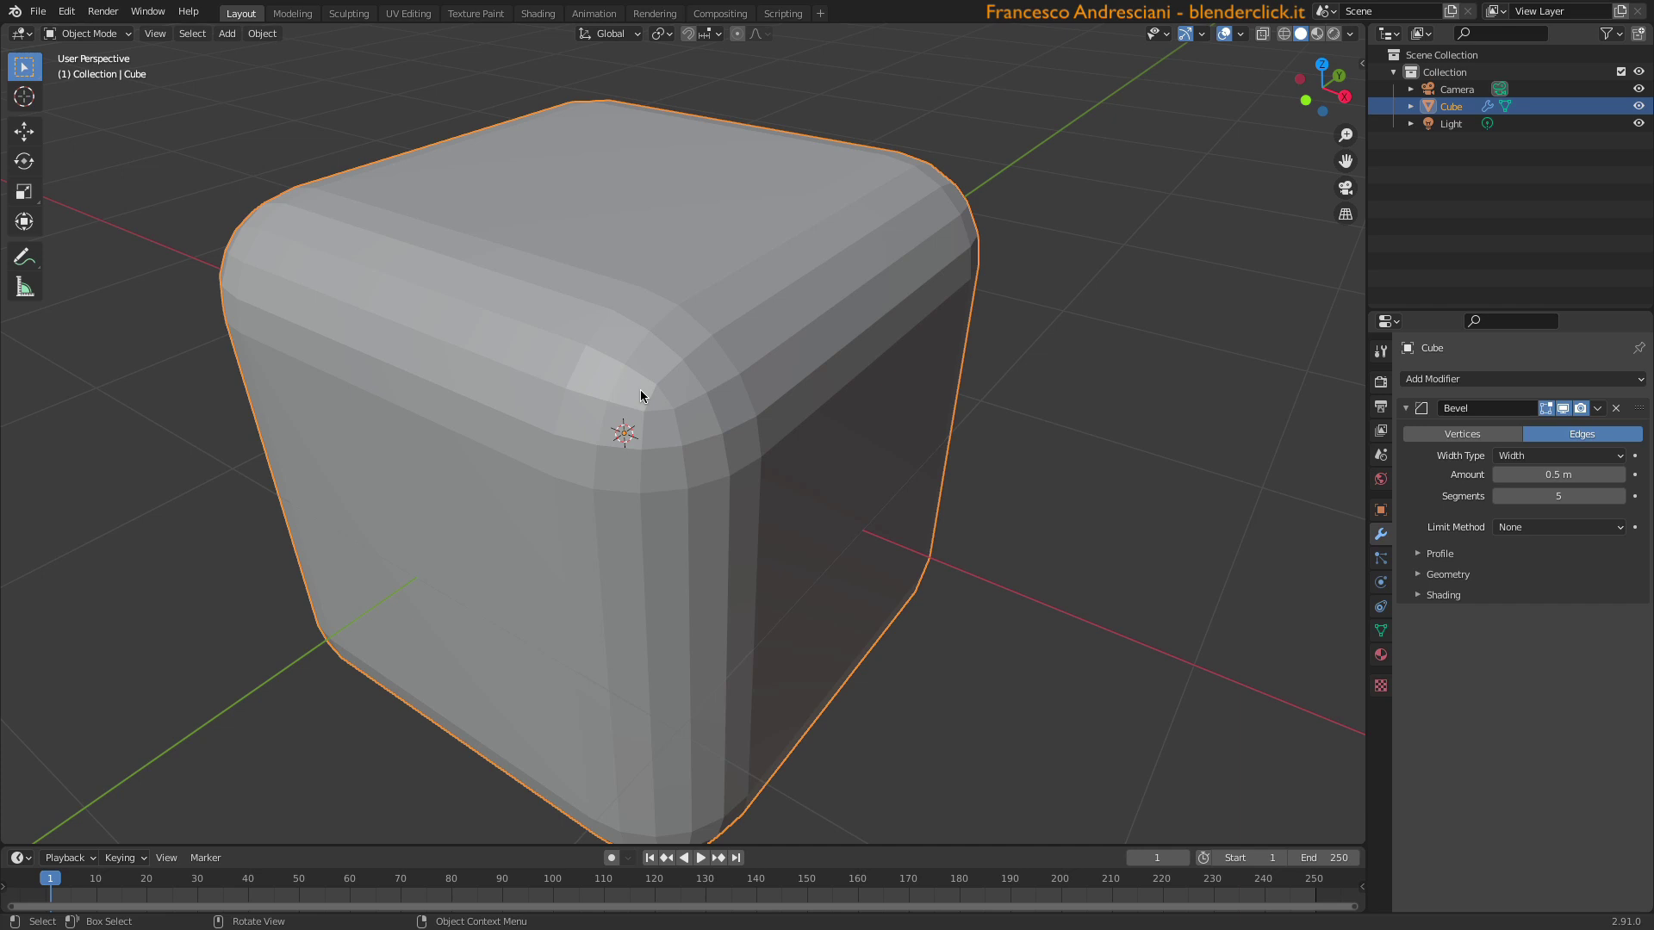
- Switch the Bevel width type to Percent and inspect the now tiny chamfer
{"action": "left_click", "coordinate": [1525, 454]}
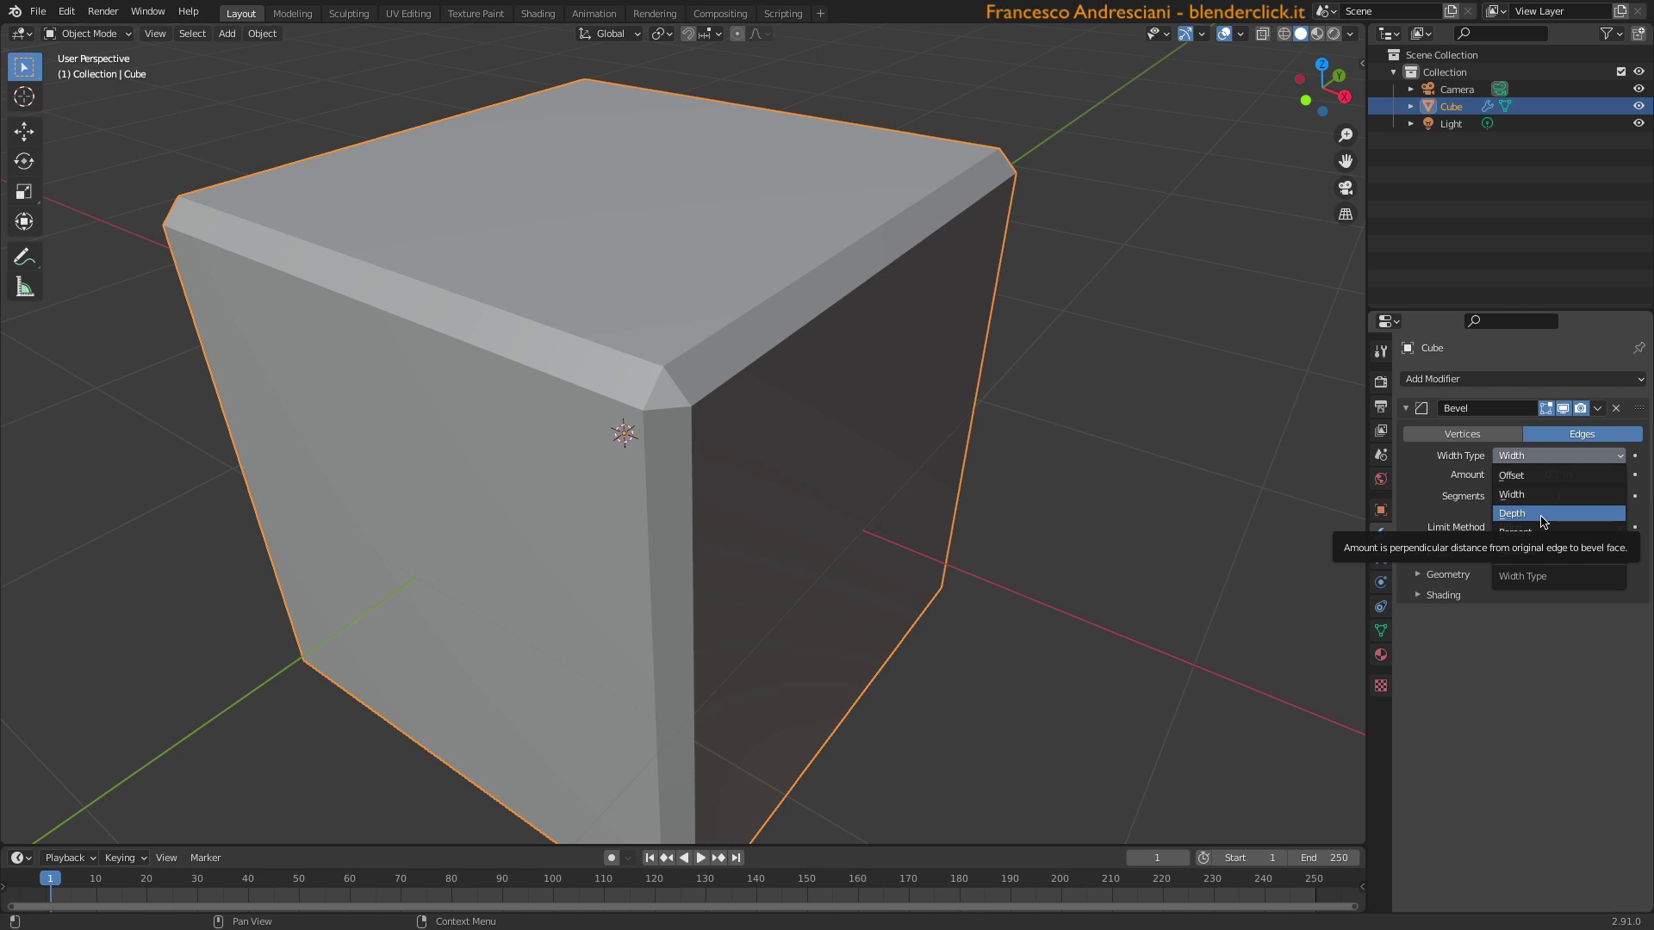
{"action": "left_click", "coordinate": [1535, 536]}
{"action": "left_click", "coordinate": [1563, 541]}
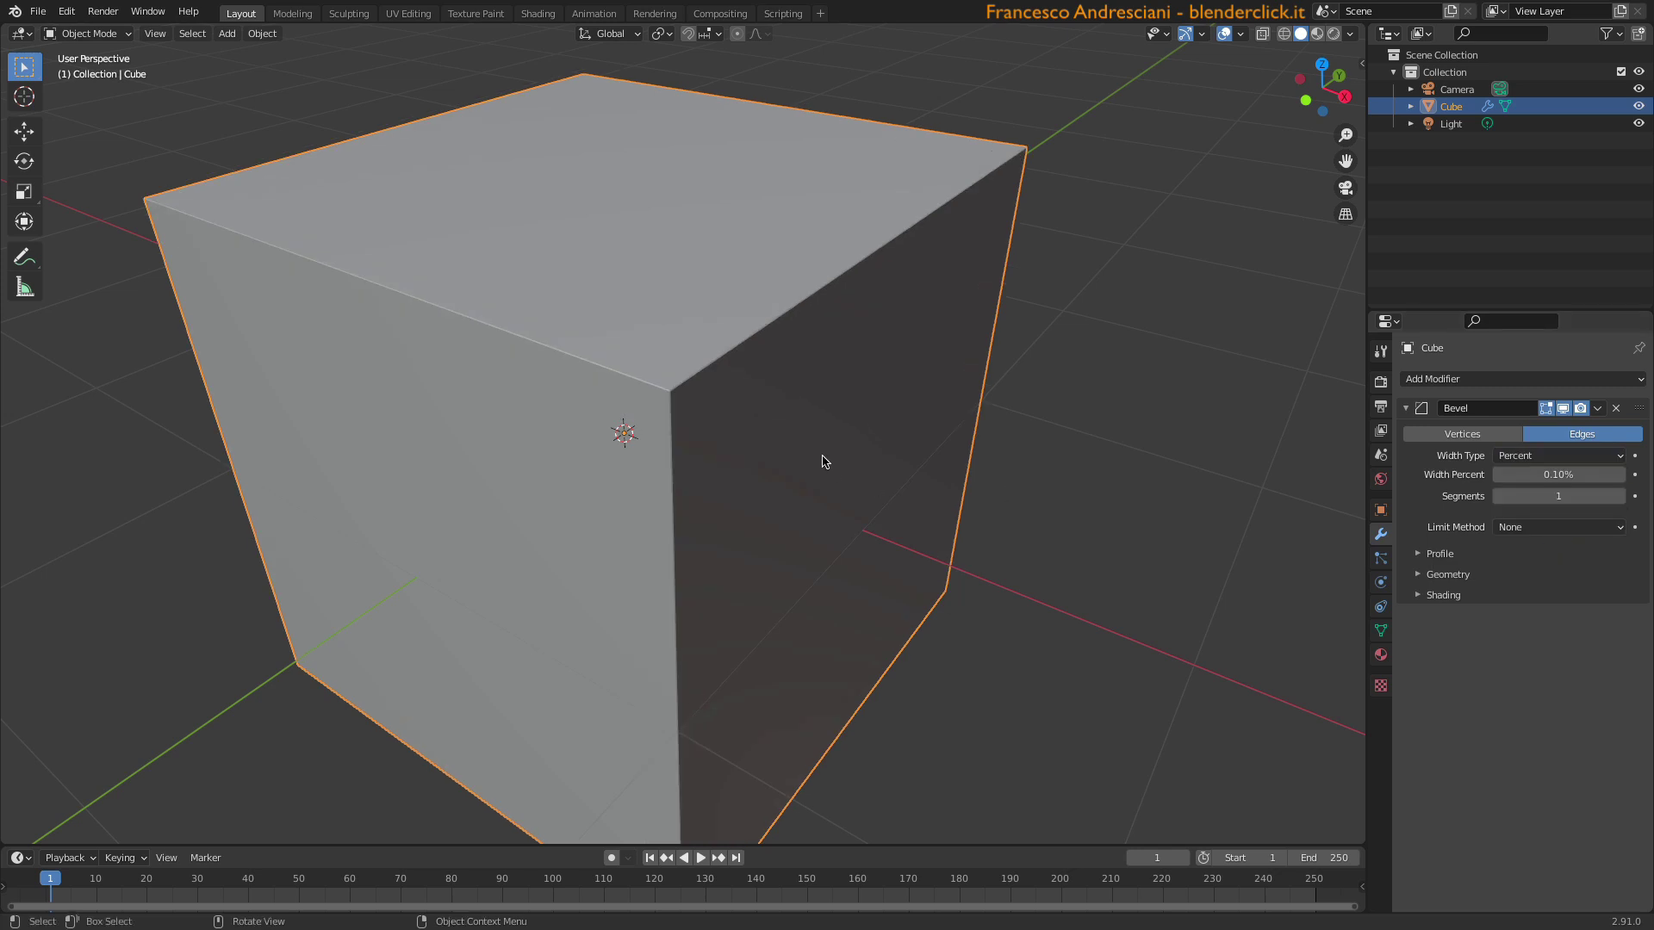
{"action": "scroll", "scroll_direction": "up", "scroll_amount": 3}
{"action": "scroll", "scroll_direction": "down", "scroll_amount": 3}
{"action": "middle_click", "coordinate": [616, 214]}
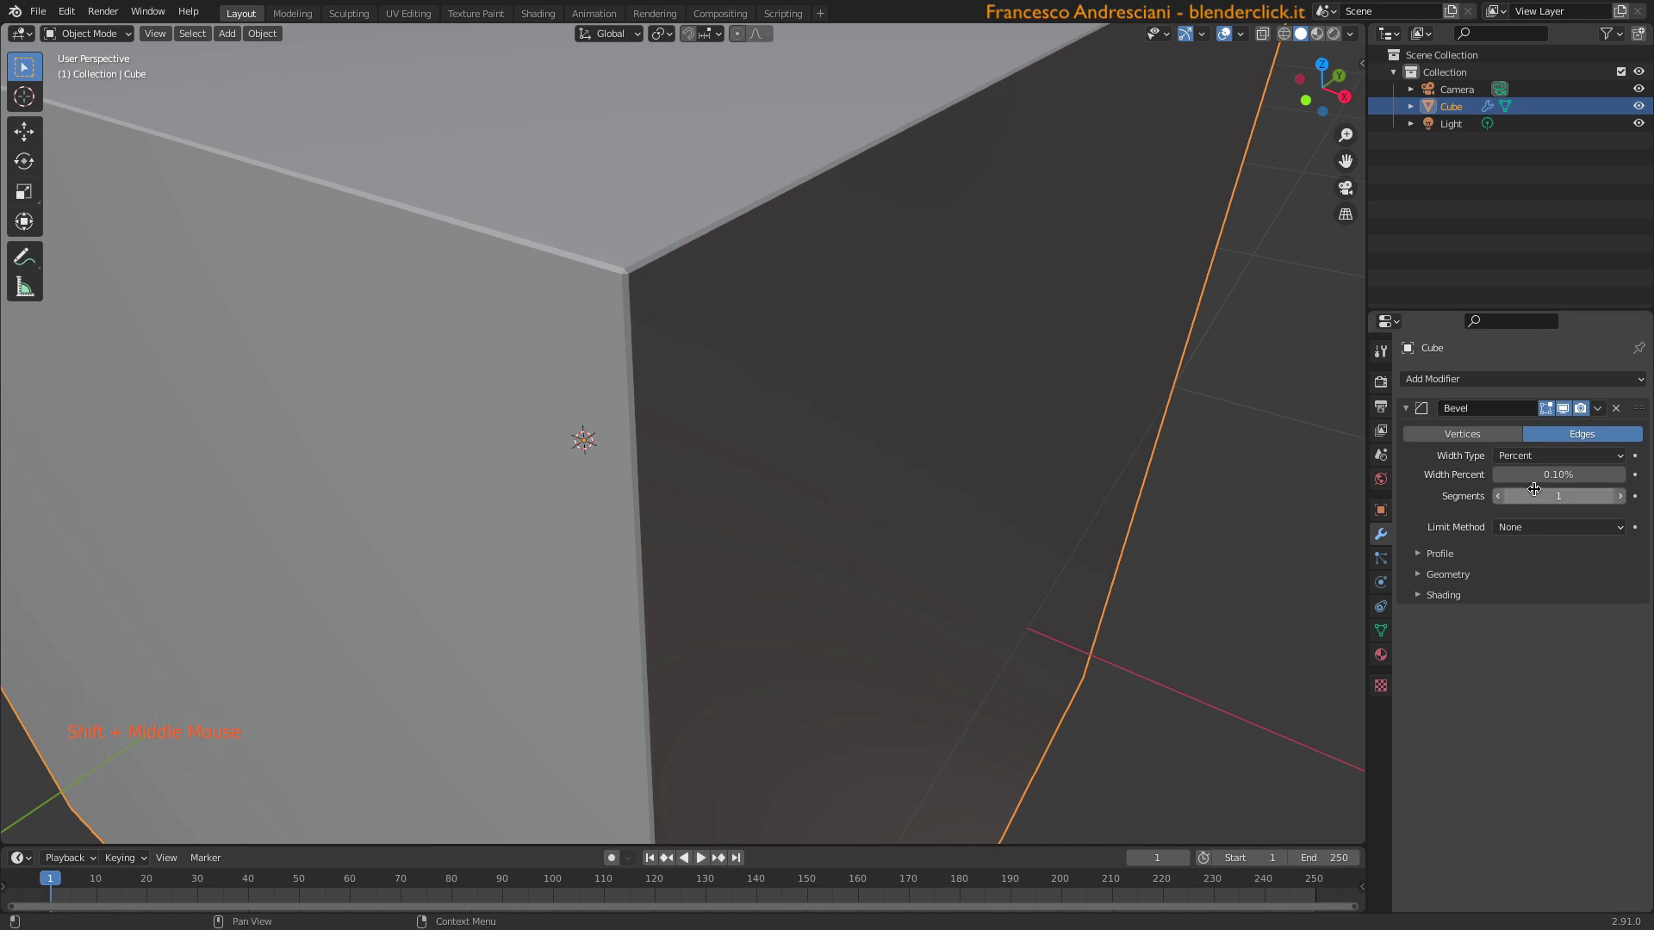
{"action": "scroll", "scroll_direction": "down", "scroll_amount": 3}
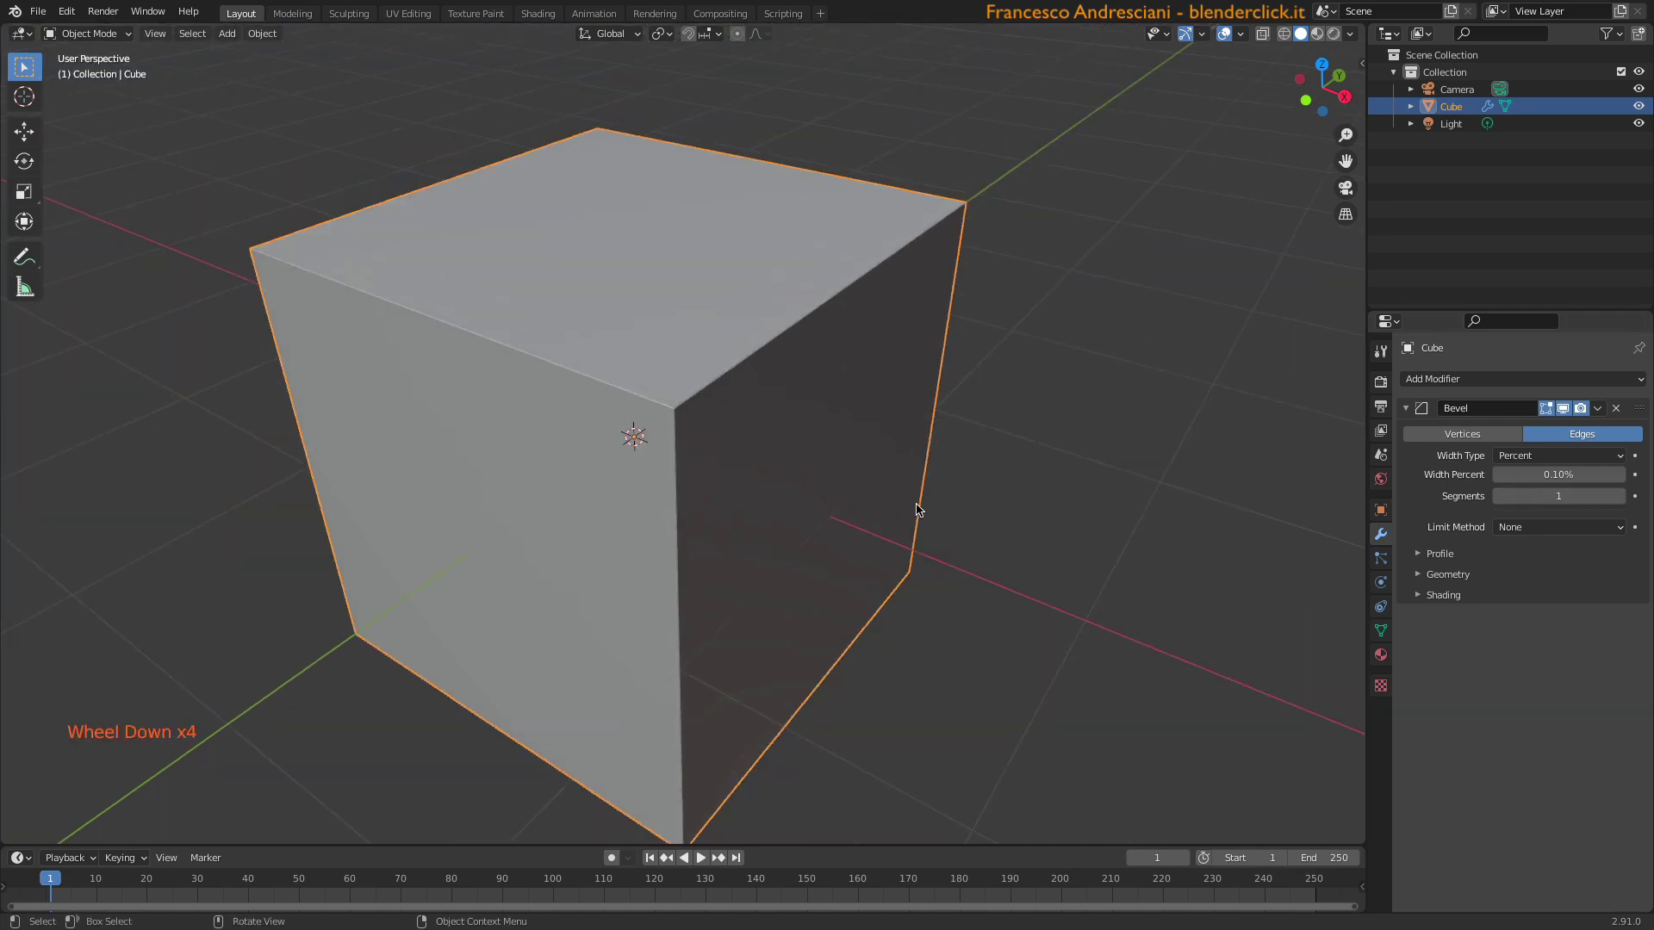
- Set the Bevel width percentage to 5% with one segment
{"action": "left_click", "coordinate": [1532, 476]}
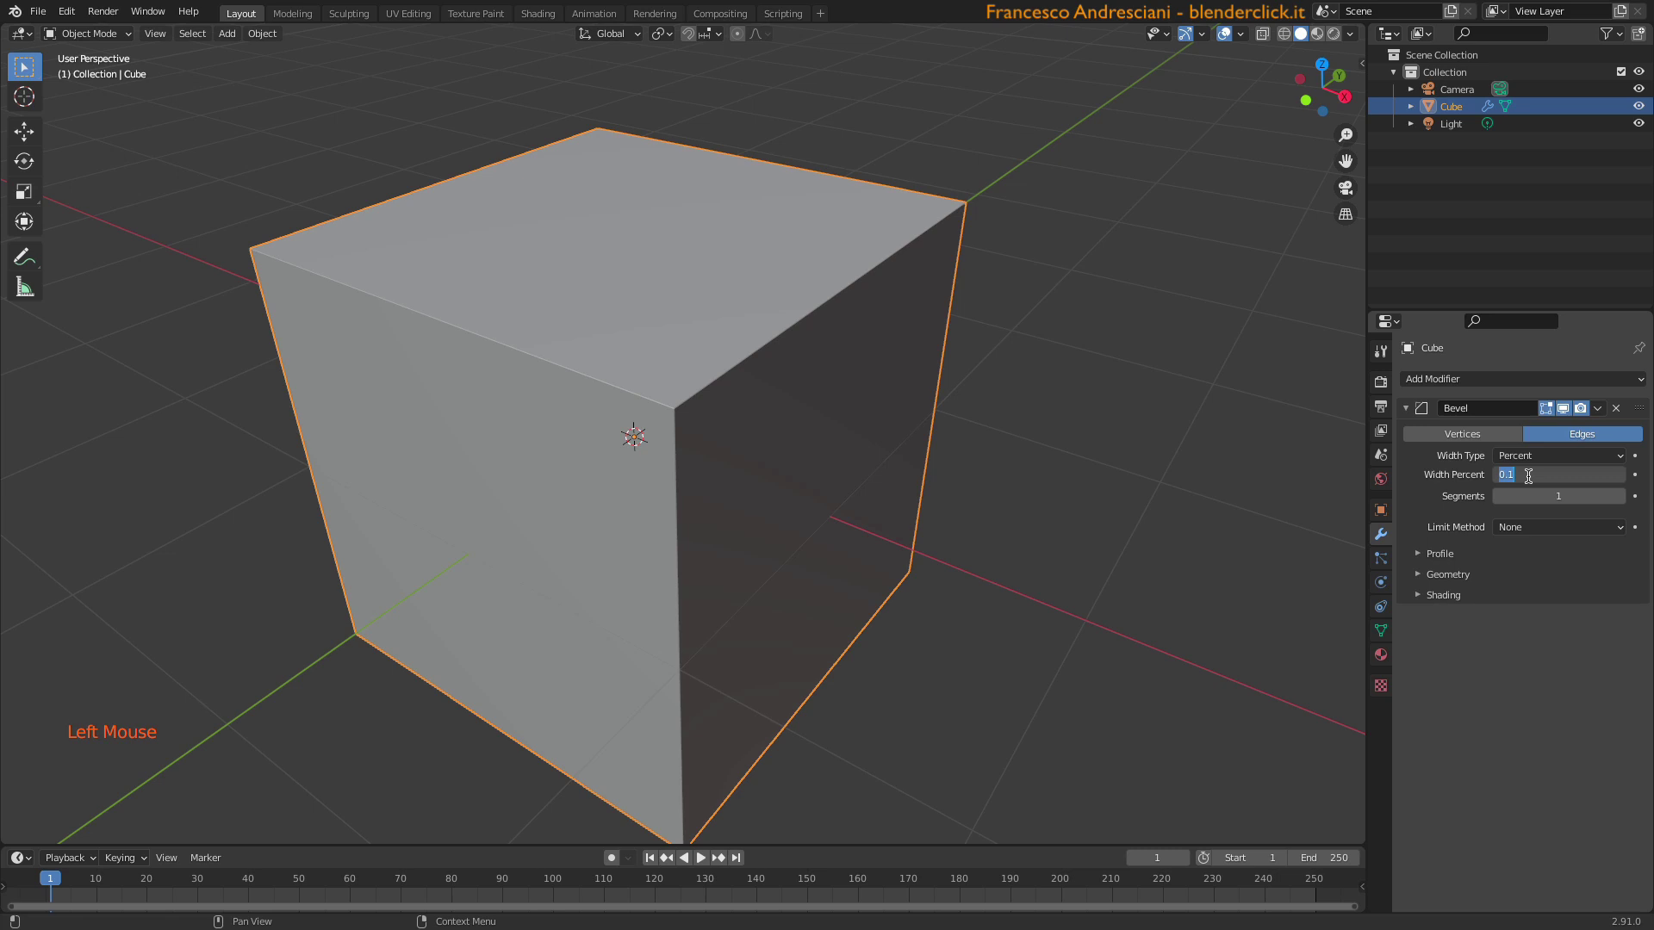
{"action": "middle_click", "coordinate": [735, 459]}
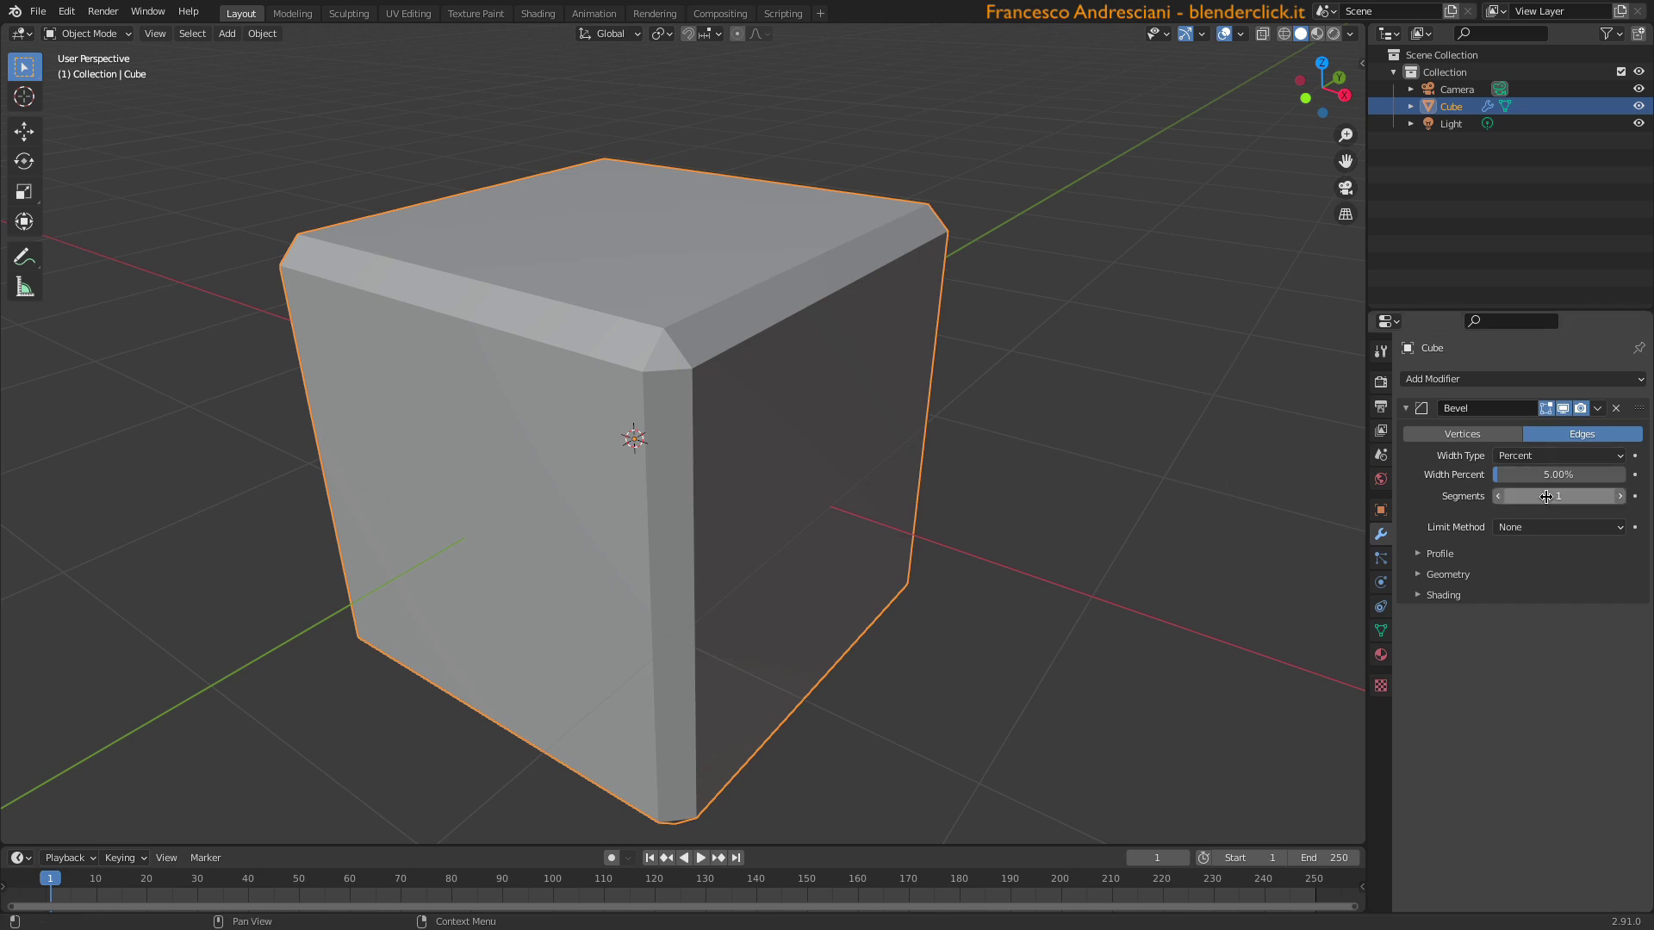
{"action": "left_click", "coordinate": [1549, 498]}
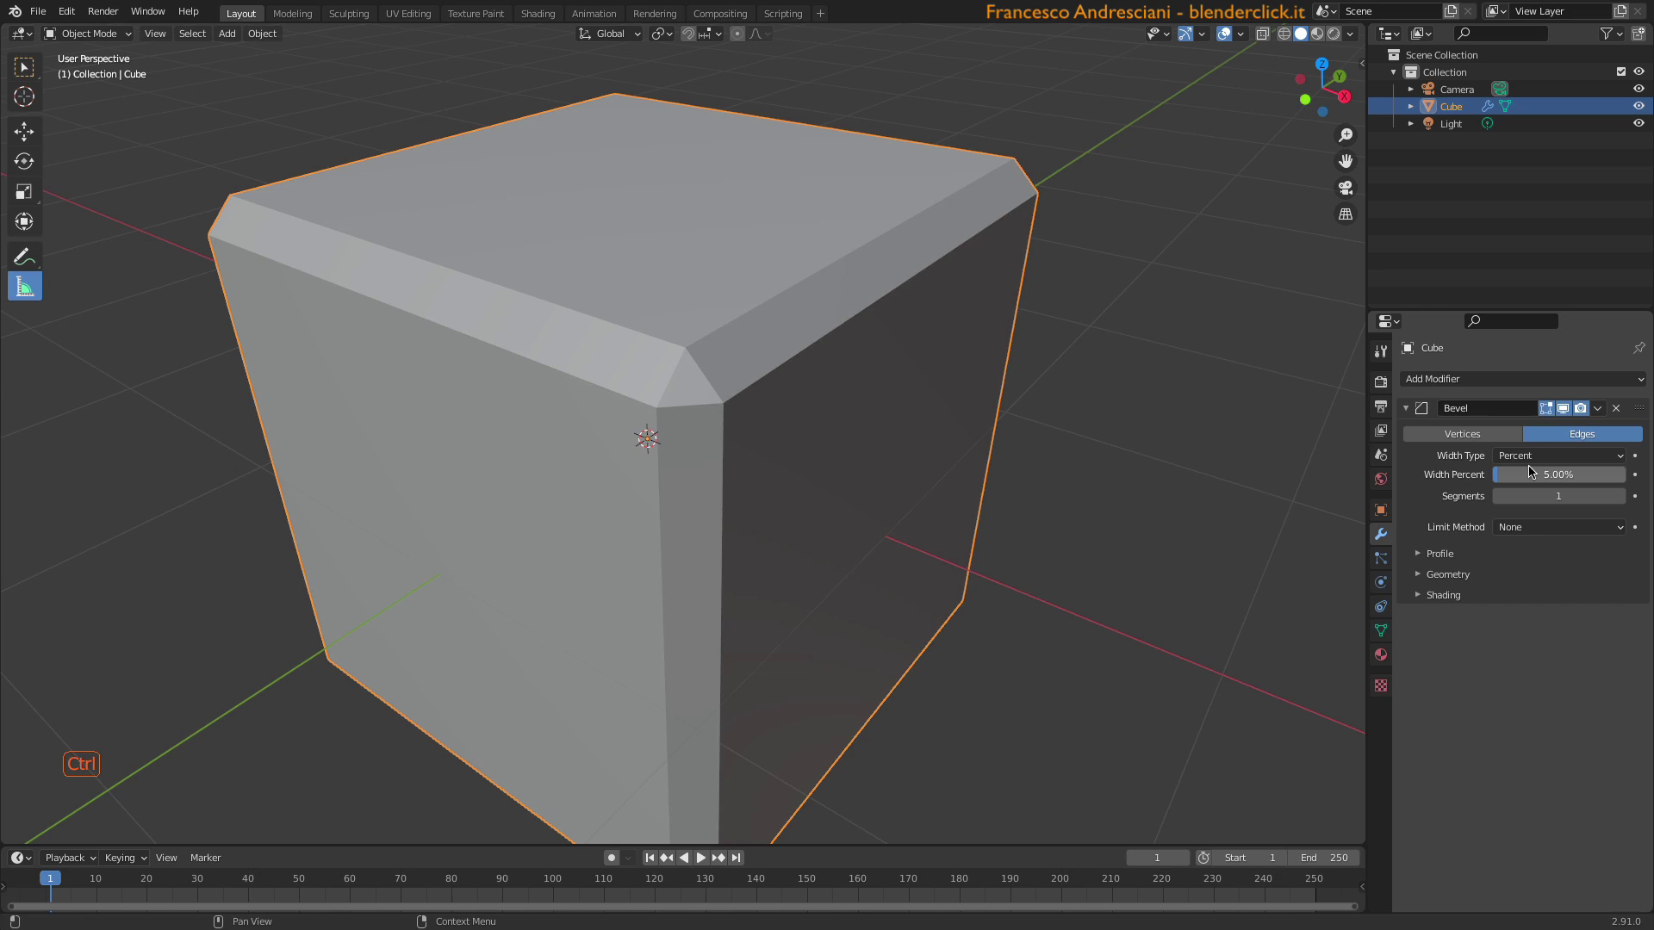
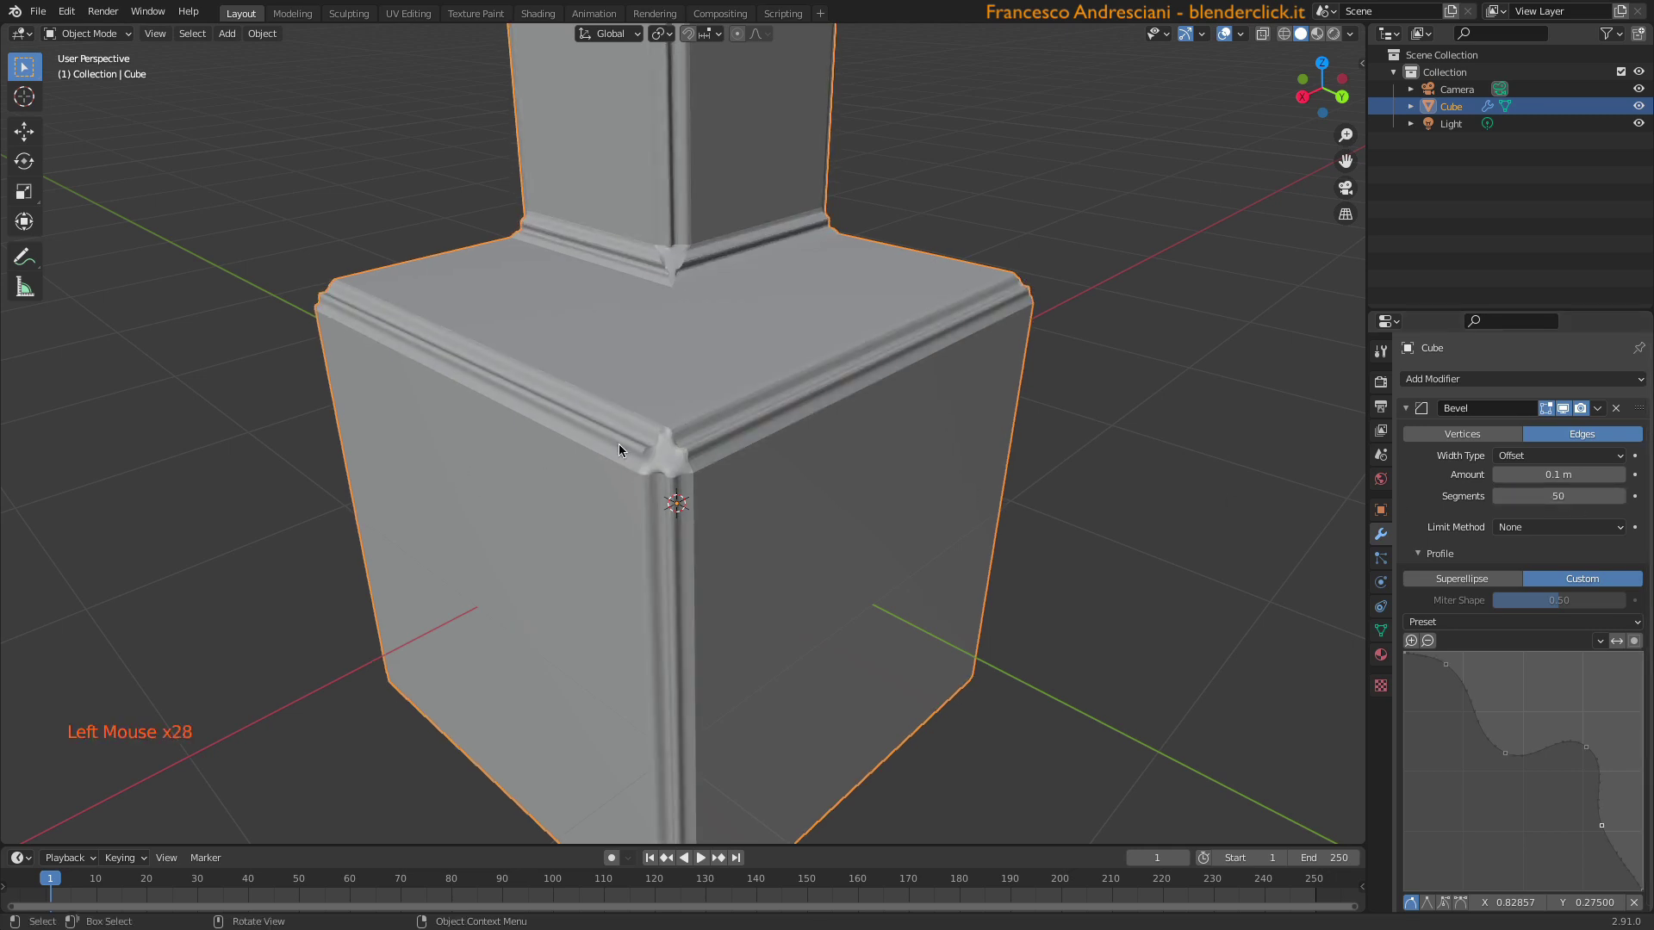
- Zoom into the wavy bevelled corner and bring the modifier's Geometry intersection options into view
{"action": "scroll", "scroll_direction": "up", "scroll_amount": 3}
{"action": "scroll", "scroll_direction": "down", "scroll_amount": 3}
{"action": "middle_click", "coordinate": [746, 434]}
{"action": "scroll", "scroll_direction": "up", "scroll_amount": 3}
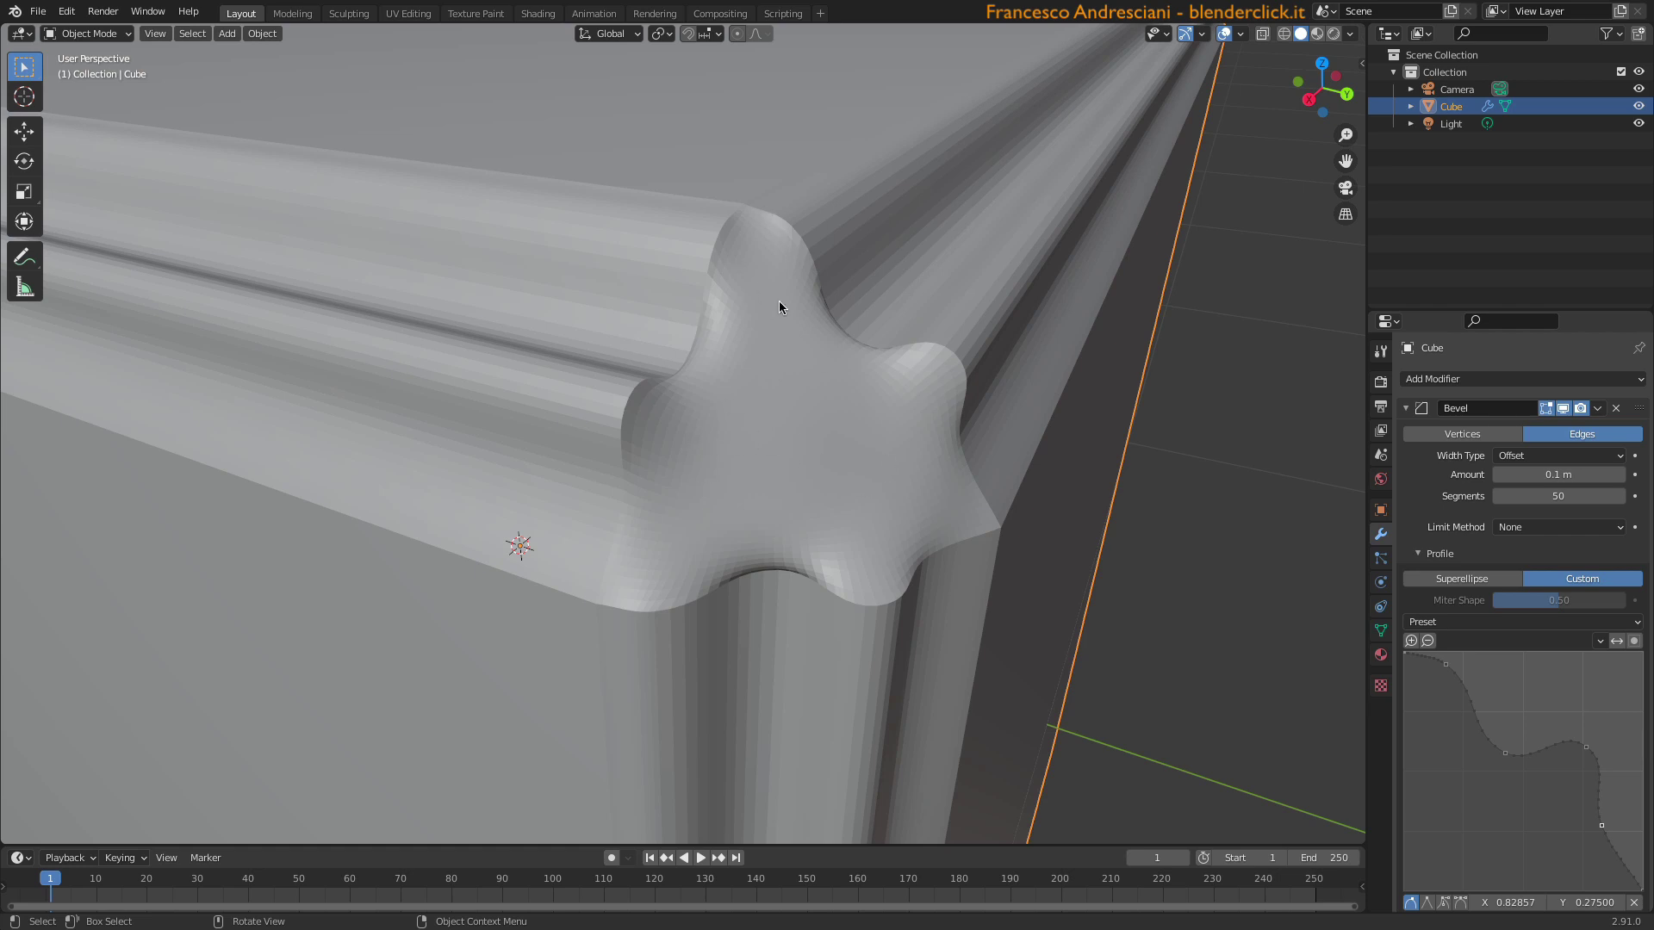
{"action": "scroll", "scroll_direction": "down", "scroll_amount": 3}
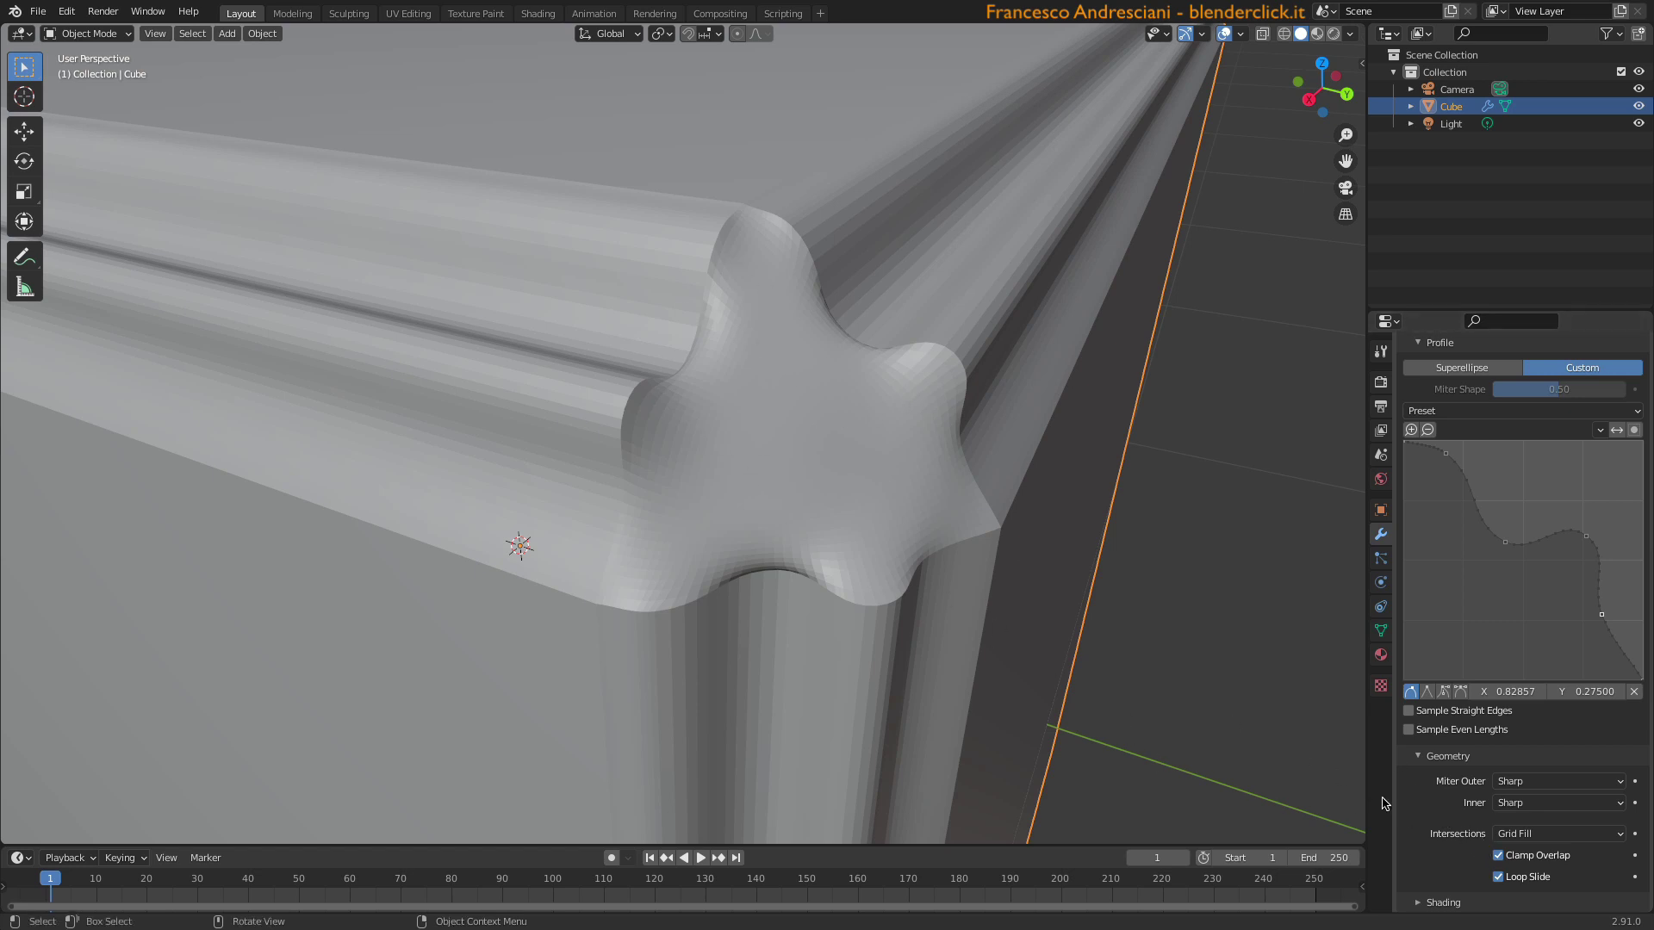
{"action": "left_click", "coordinate": [1512, 839]}
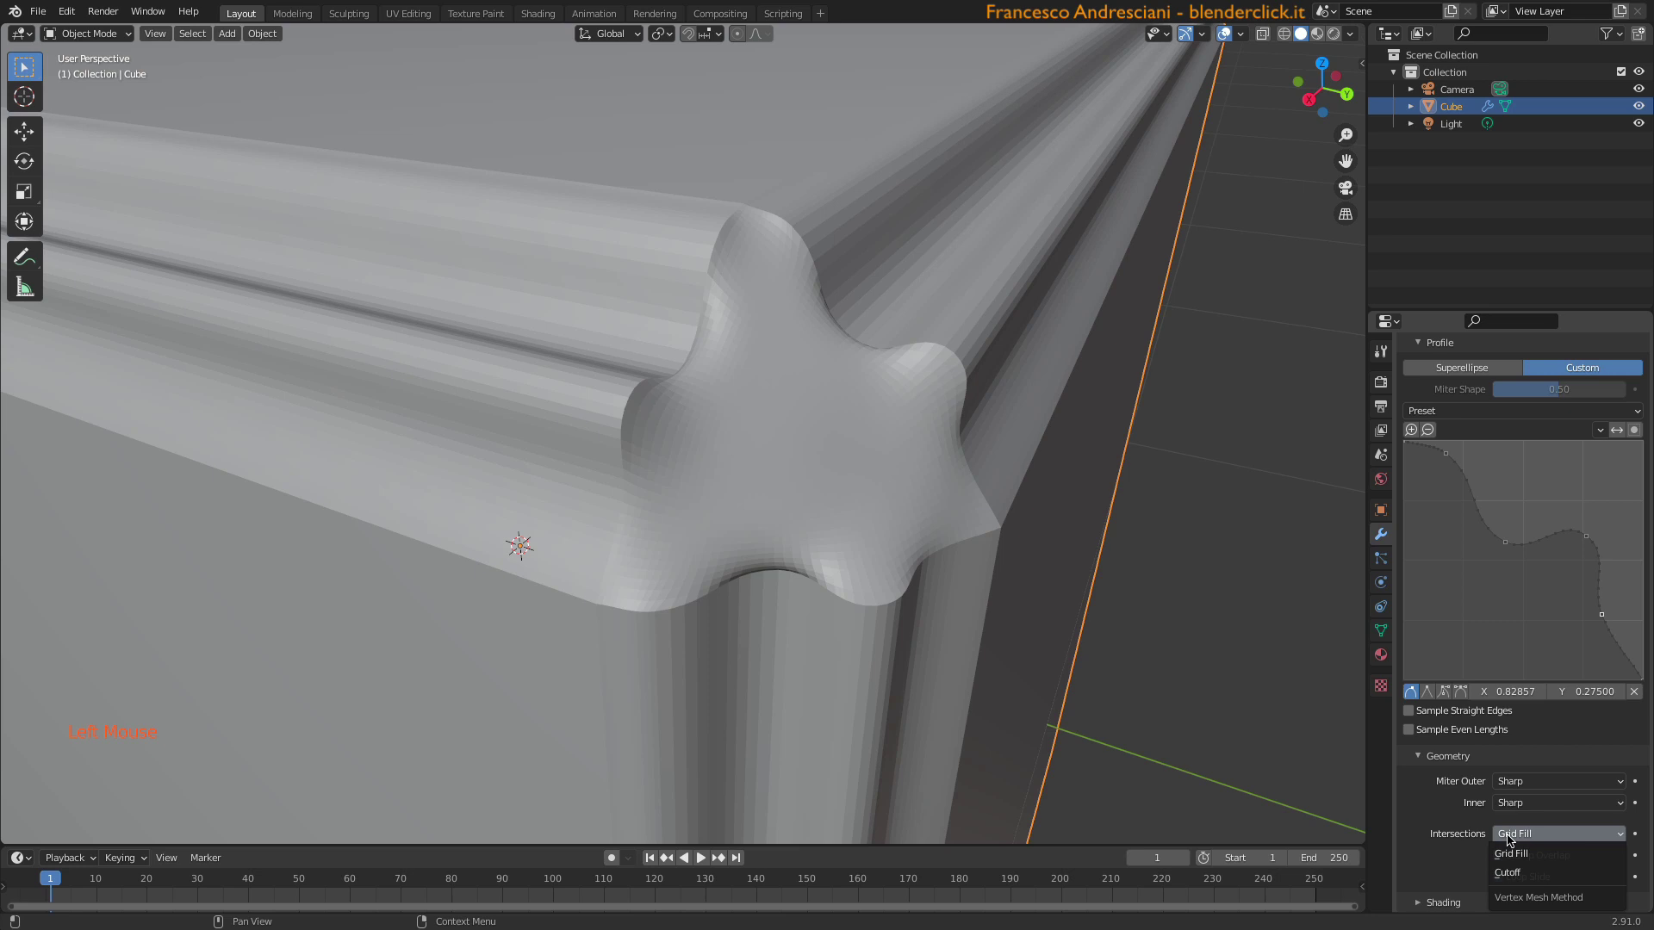
{"action": "middle_click", "coordinate": [644, 218]}
{"action": "scroll", "scroll_direction": "down", "scroll_amount": 3}
{"action": "middle_click", "coordinate": [637, 200]}
{"action": "scroll", "scroll_direction": "up", "scroll_amount": 3}
{"action": "middle_click", "coordinate": [548, 331]}
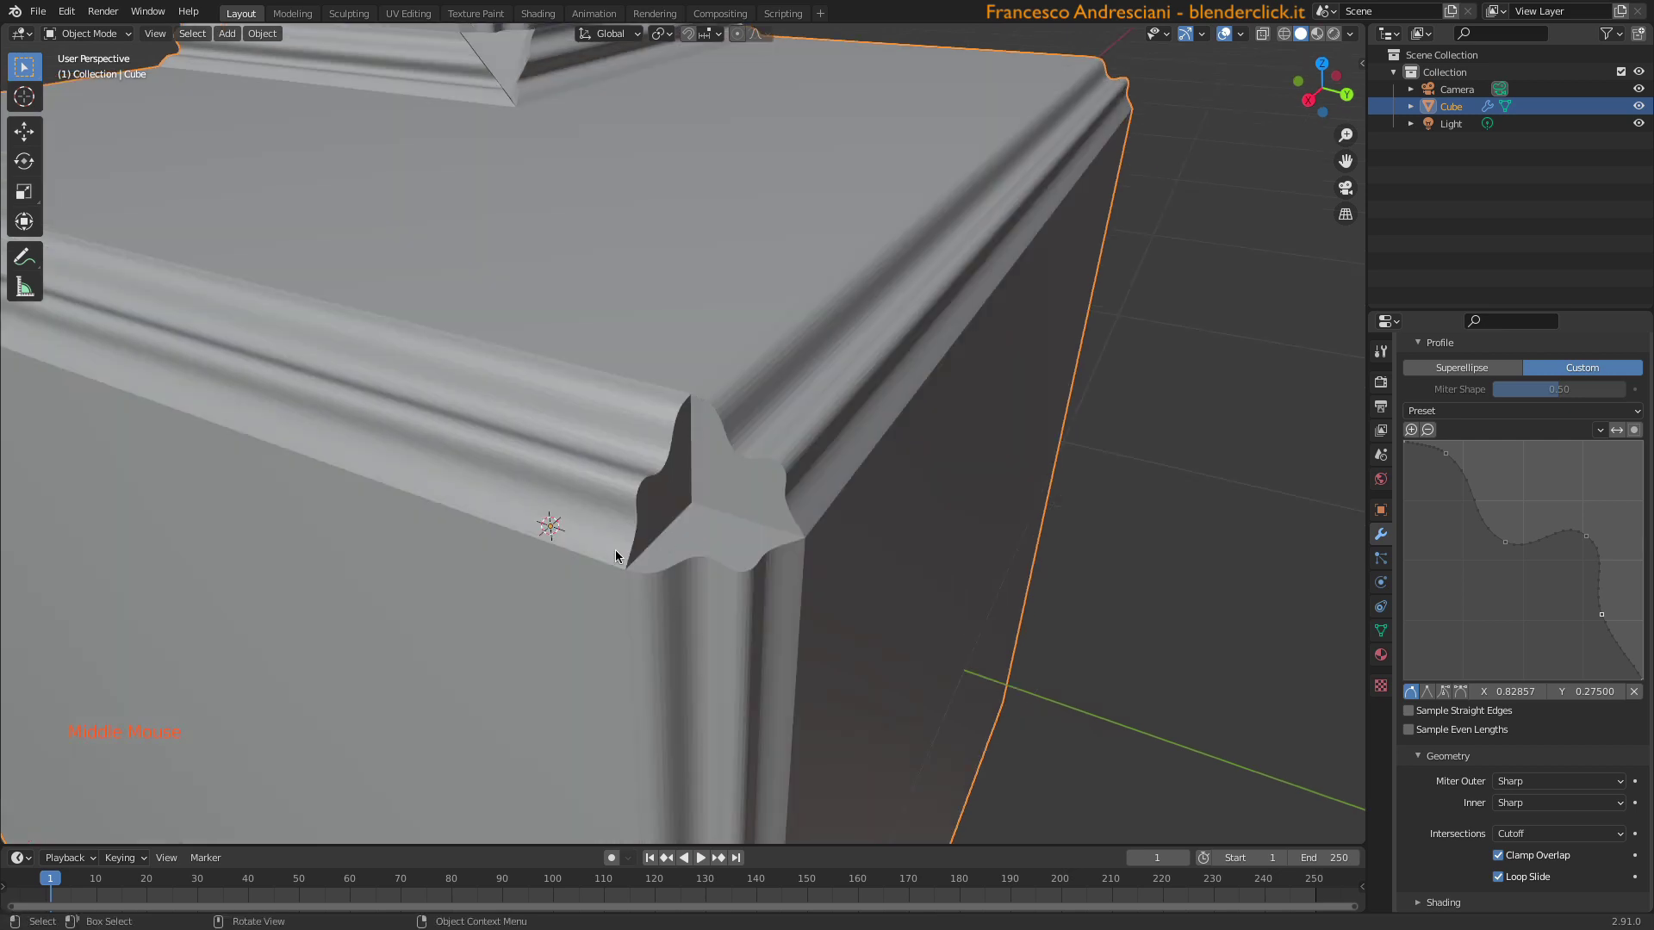
- Restore Grid Fill on the wavy corner and collapse the Bevel Geometry subpanel
{"action": "left_click", "coordinate": [1089, 600]}
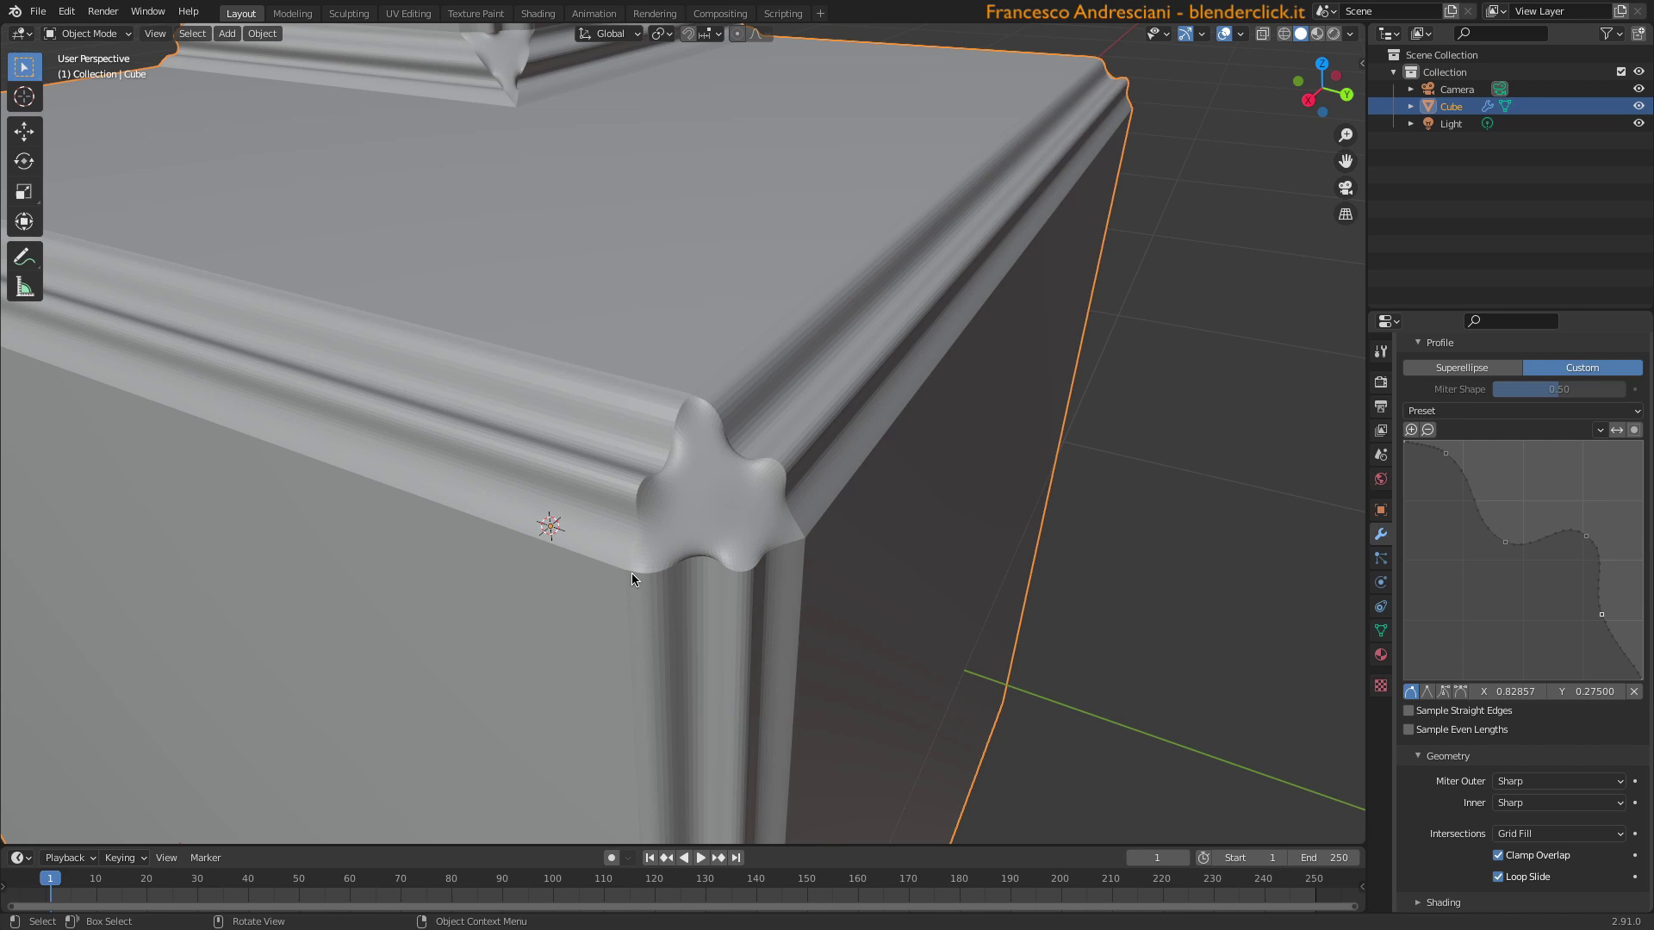
{"action": "left_click", "coordinate": [1420, 901]}
{"action": "scroll", "scroll_direction": "down", "scroll_amount": 3}
{"action": "left_click", "coordinate": [1421, 757]}
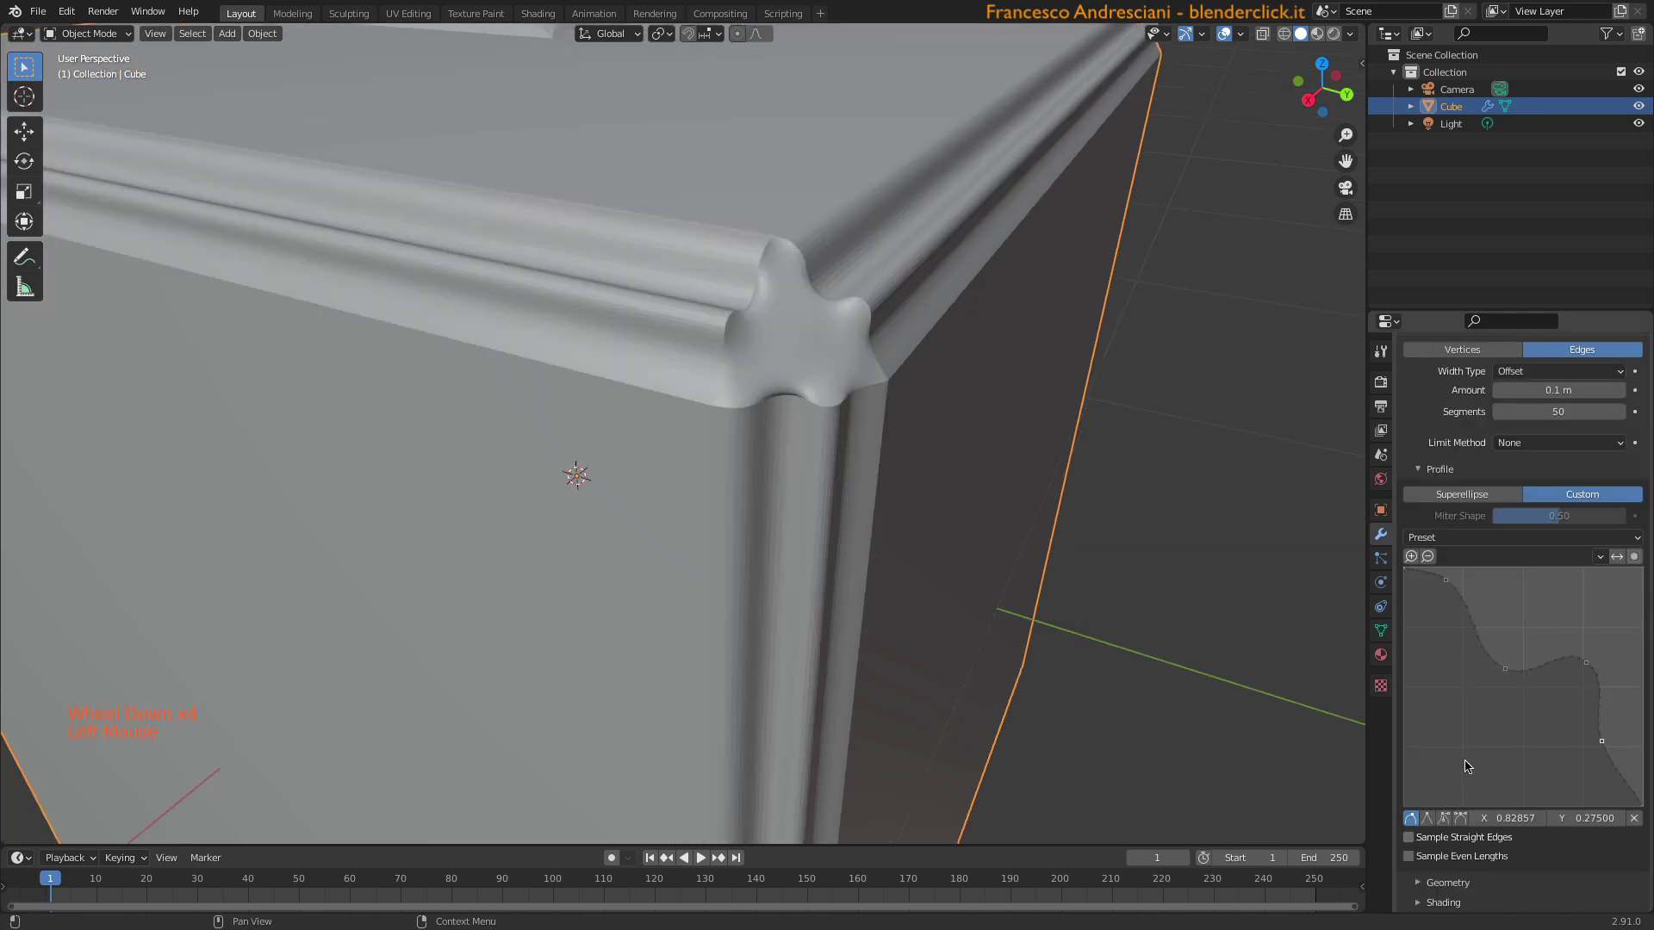
- Expand the Bevel Shading subpanel so its options are in view
{"action": "scroll", "scroll_direction": "down", "scroll_amount": 3}
{"action": "left_click", "coordinate": [1422, 907]}
{"action": "scroll", "scroll_direction": "down", "scroll_amount": 3}
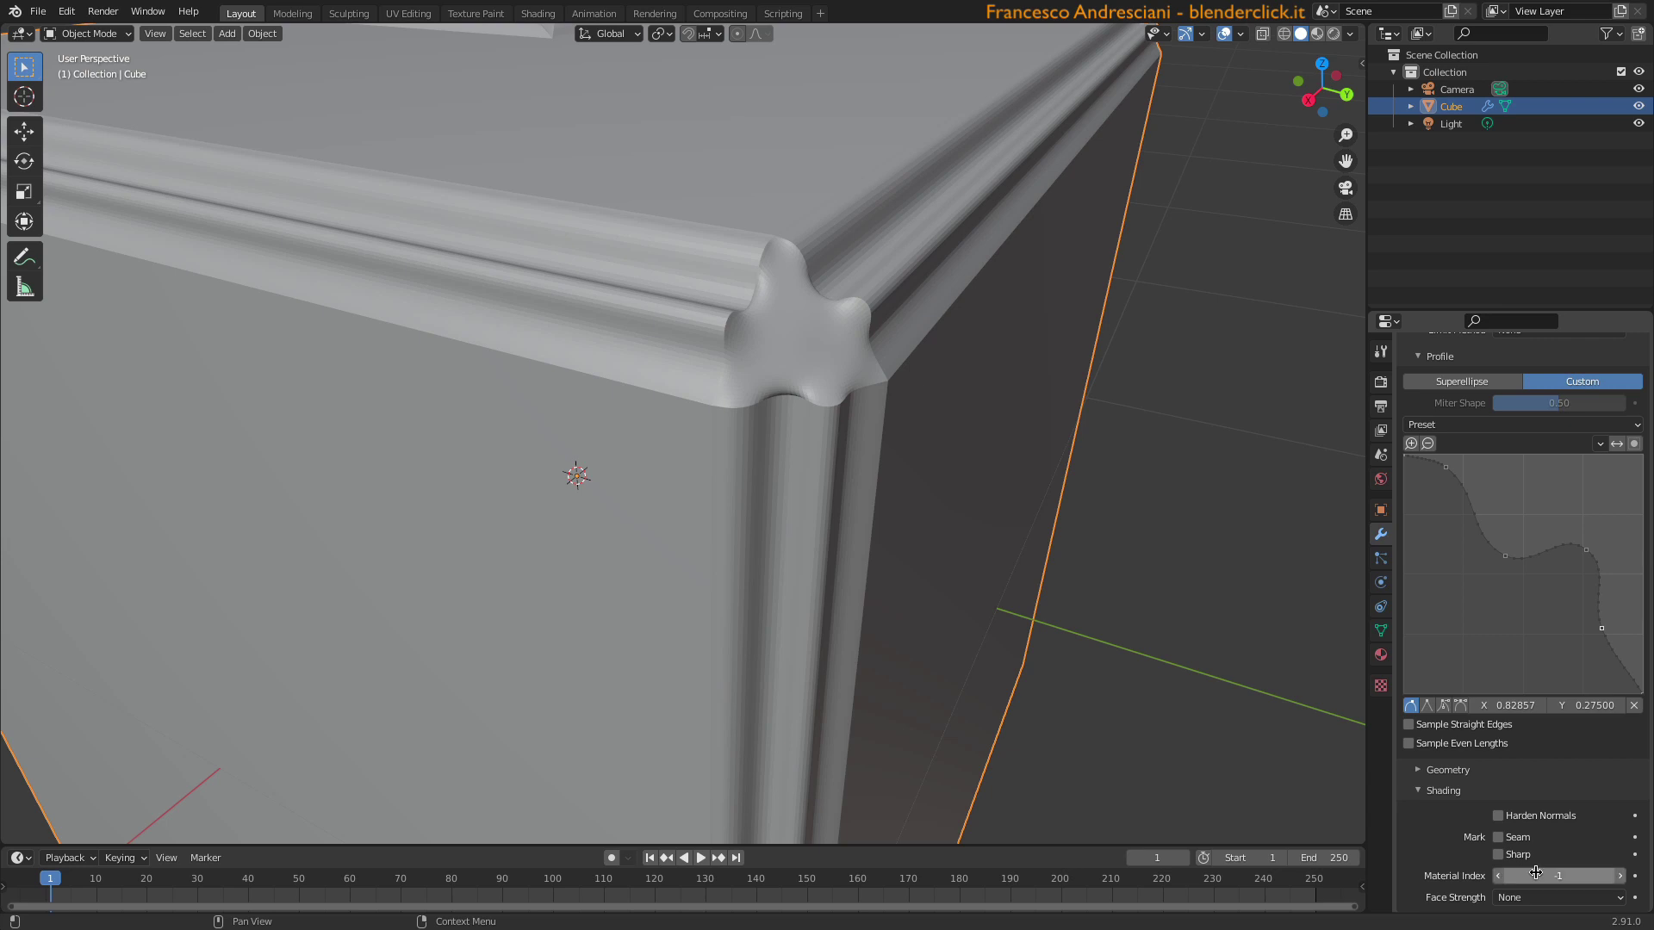